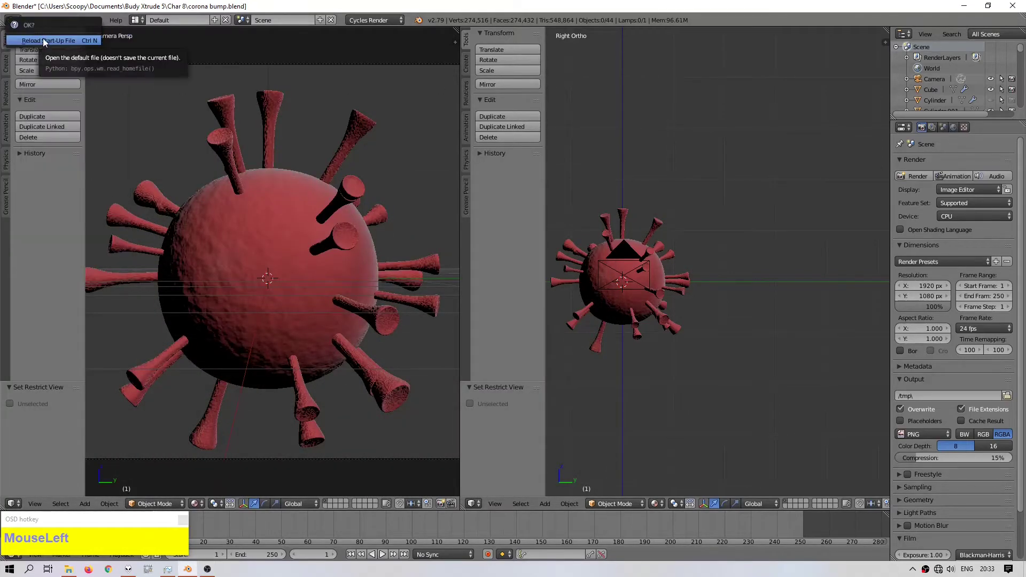
# Step: Reload the factory default scene and confirm starting over
pyautogui.scroll(3)
pyautogui.press('KP_5')
pyautogui.click(384, 25)
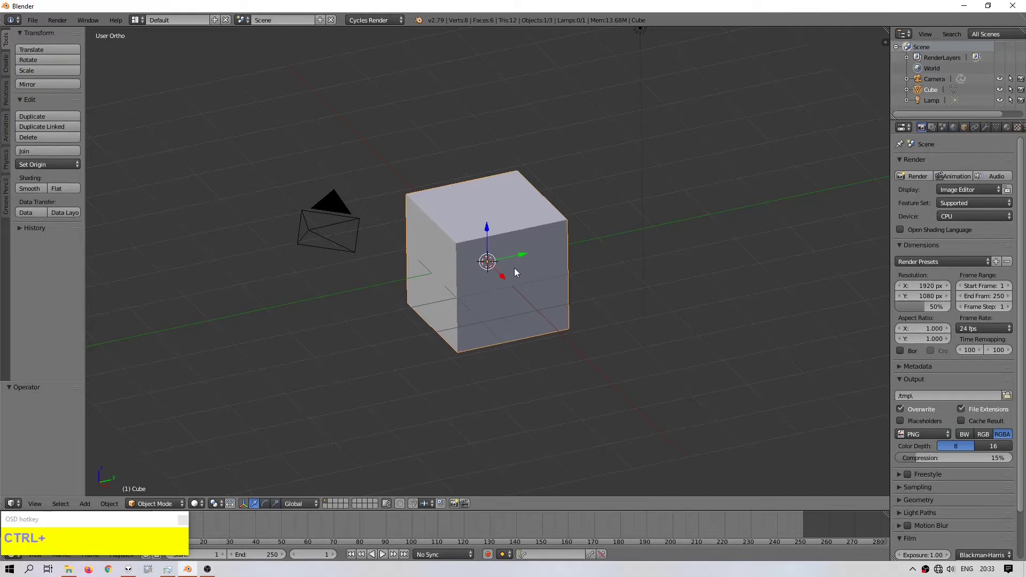
# Step: Subdivide the default cube at level 4 into a smooth sphere, viewed from the side
pyautogui.press('ctrl+4')
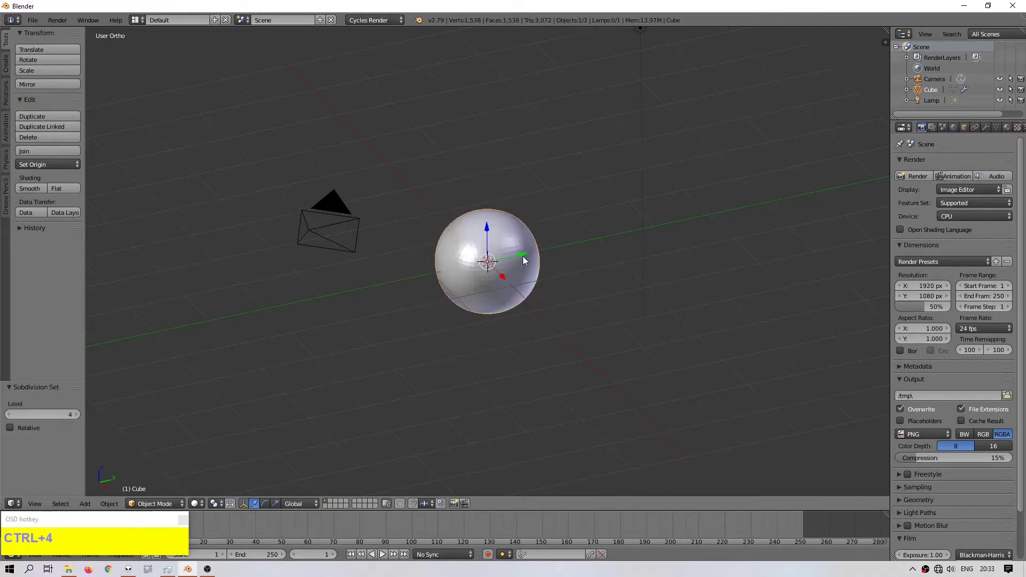
pyautogui.scroll(3)
pyautogui.click(29, 189)
pyautogui.scroll(-3)
pyautogui.press('ctrl+z')
pyautogui.press('shift+a')
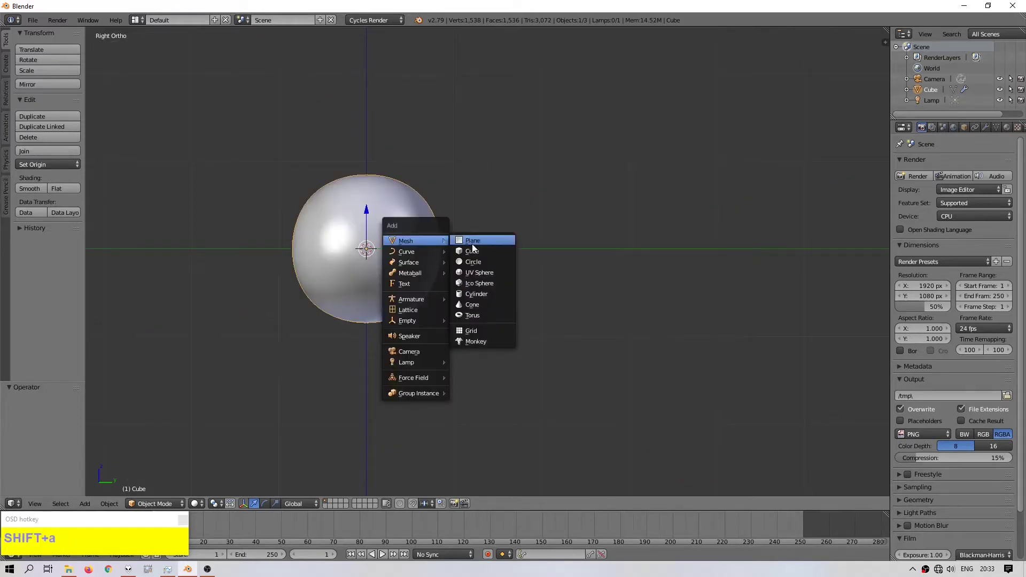
# Step: Add a 16-vertex cylinder, scale it to about 0.466 and move it along Y beside the sphere
pyautogui.click(484, 295)
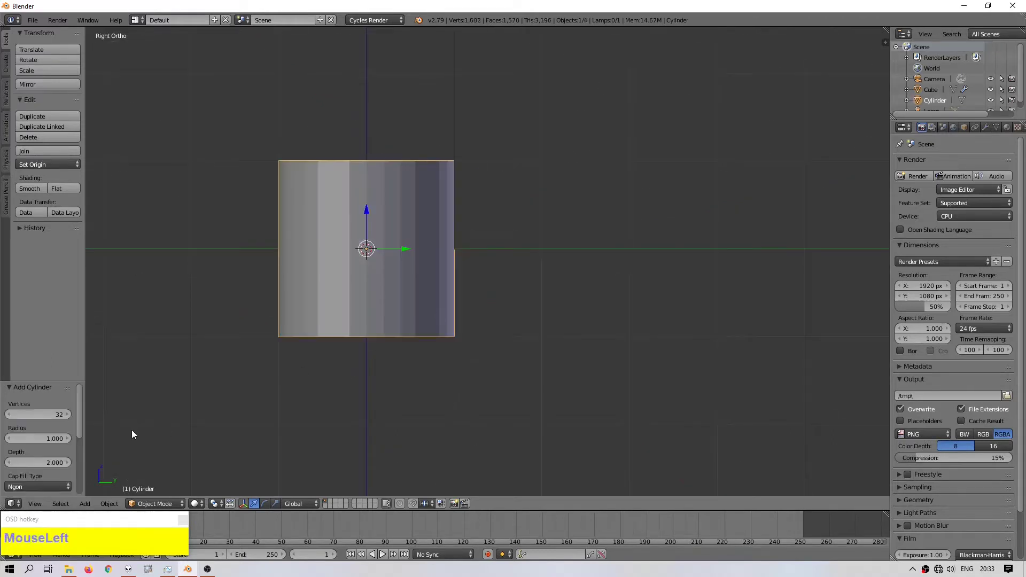
pyautogui.write('16')
pyautogui.press('Return')
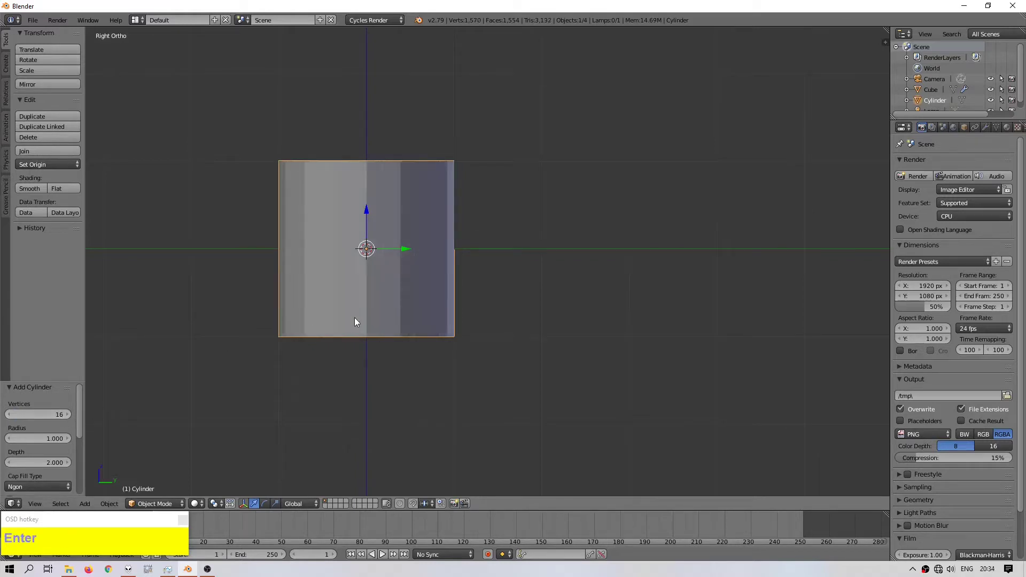
pyautogui.press('s')
pyautogui.click(458, 237)
pyautogui.write('MouseLeftgx')
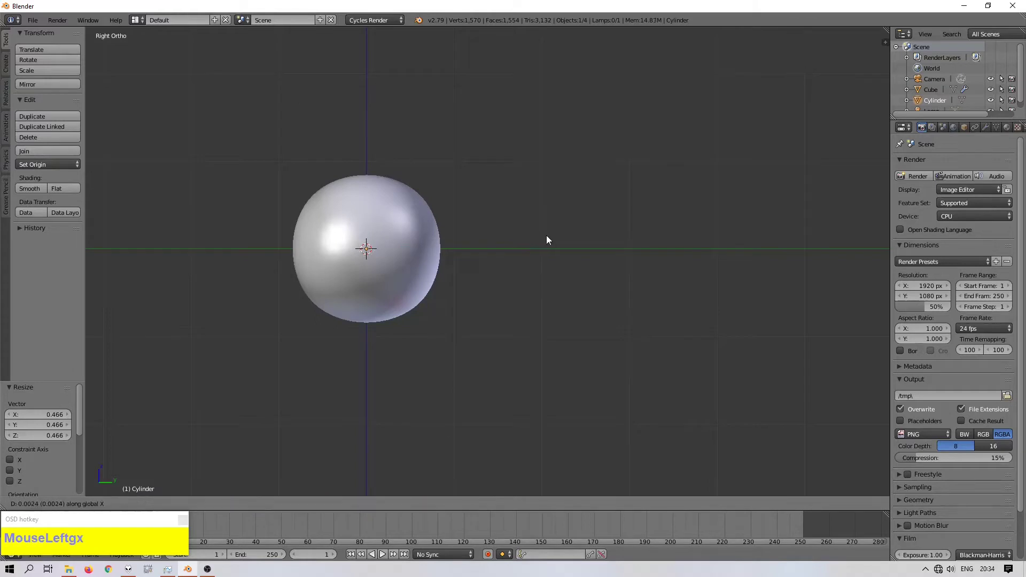
pyautogui.write('y')
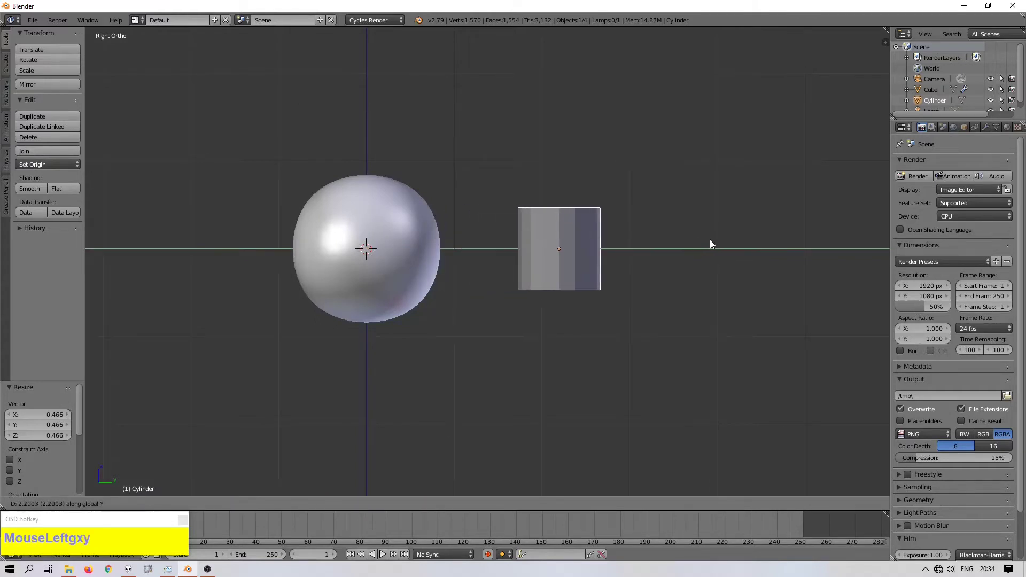
pyautogui.click(714, 246)
# Step: Adjust the cylinder's size and position again so it sits clear of the sphere
pyautogui.scroll(3)
pyautogui.middleClick(632, 262)
pyautogui.press('s')
pyautogui.click(538, 248)
pyautogui.press('g')
pyautogui.press('x')
pyautogui.press('y')
pyautogui.click(731, 282)
pyautogui.scroll(-3)
pyautogui.middleClick(620, 313)
pyautogui.scroll(3)
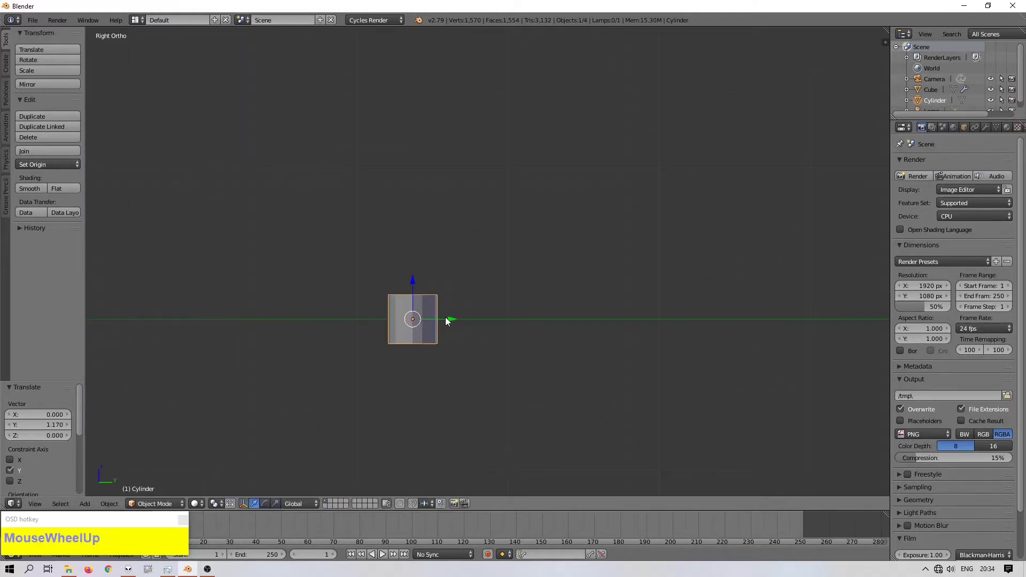
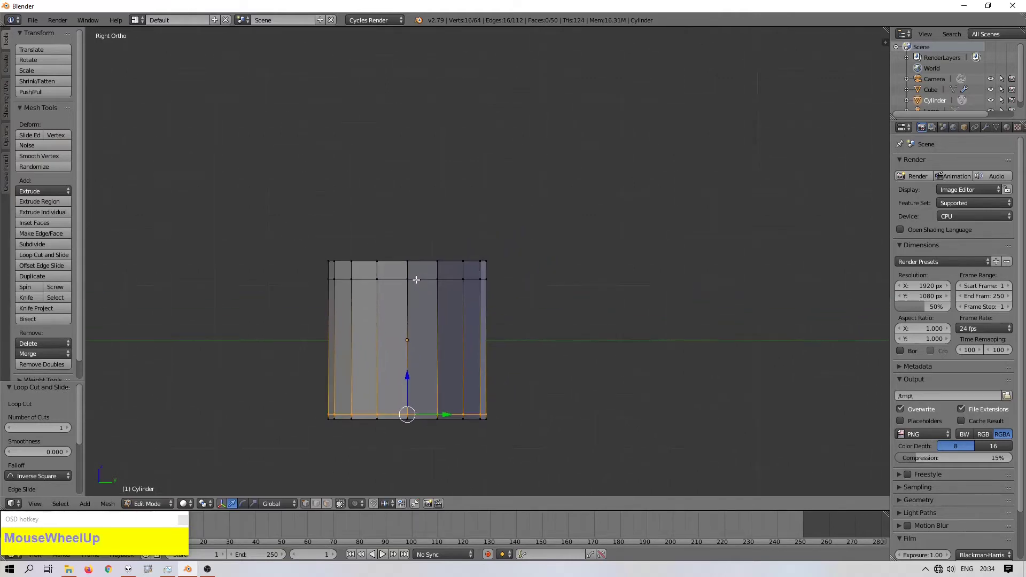
# Step: Deselect all of the cylinder's geometry in Edit Mode before adding loop cuts
pyautogui.press('a')
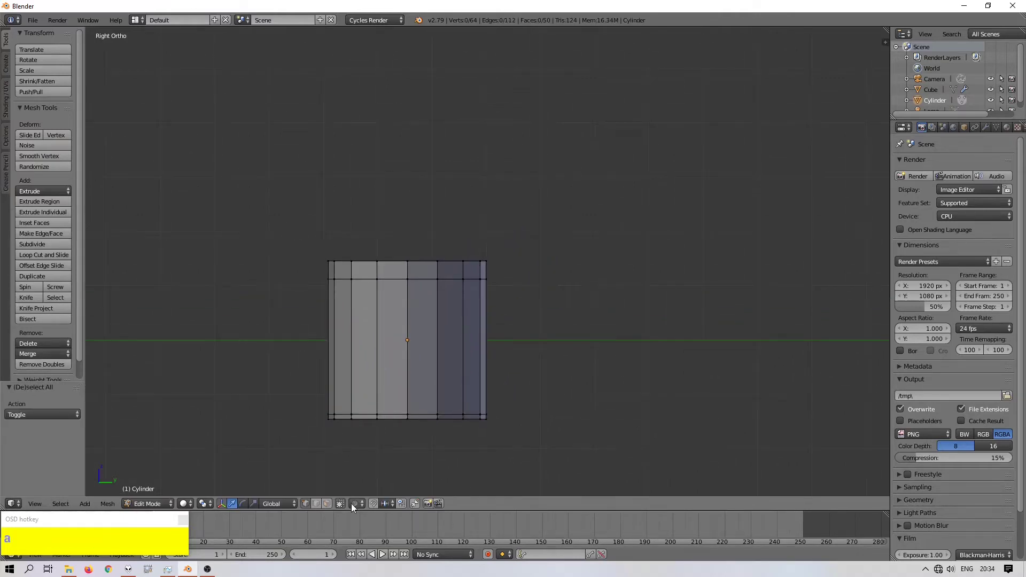
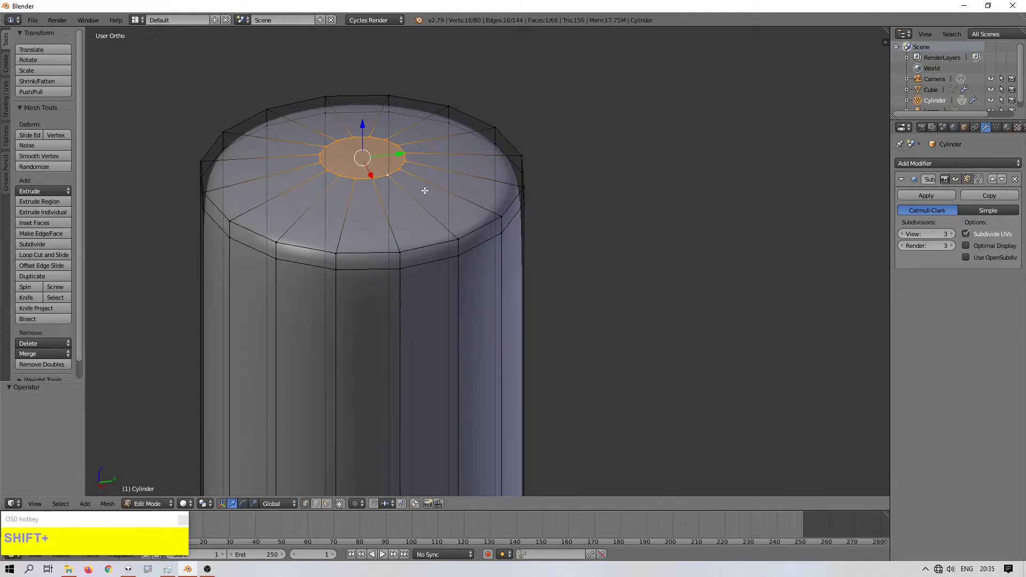
# Step: Push the inset top face straight down along Z to hollow the cylinder's end, then select the top ring
pyautogui.press('shift+g')
pyautogui.press('shift+z')
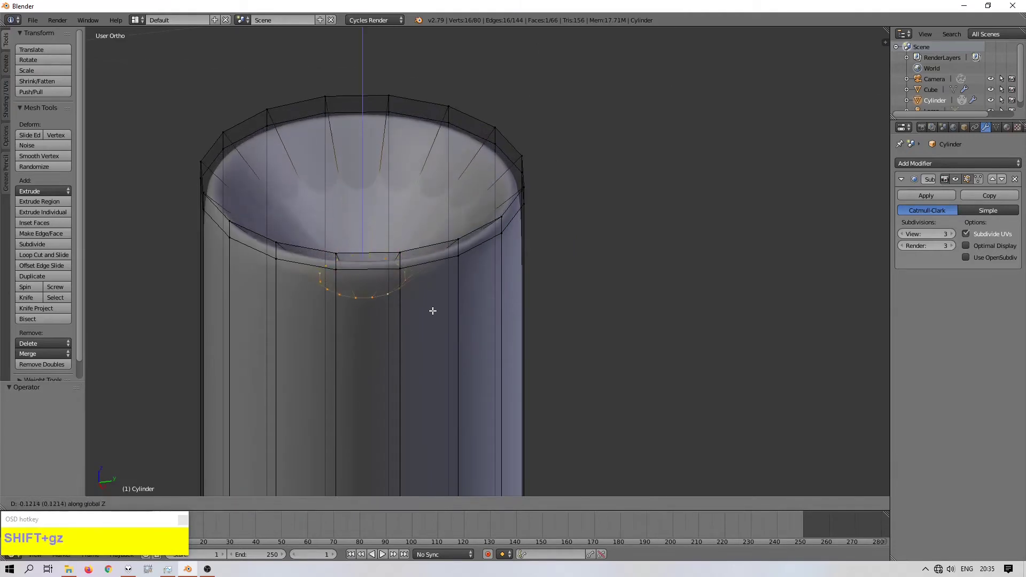
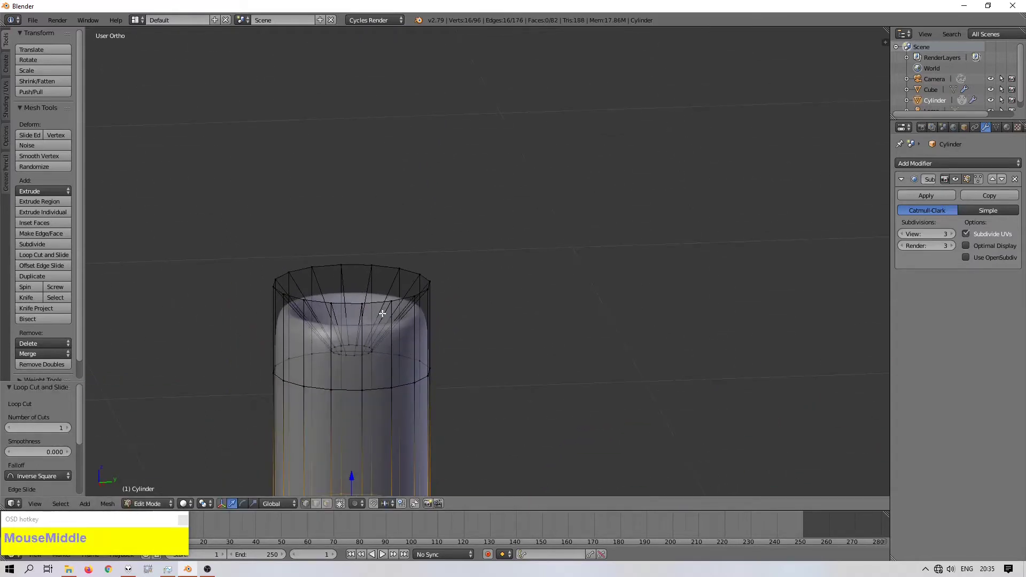
pyautogui.write('ac')
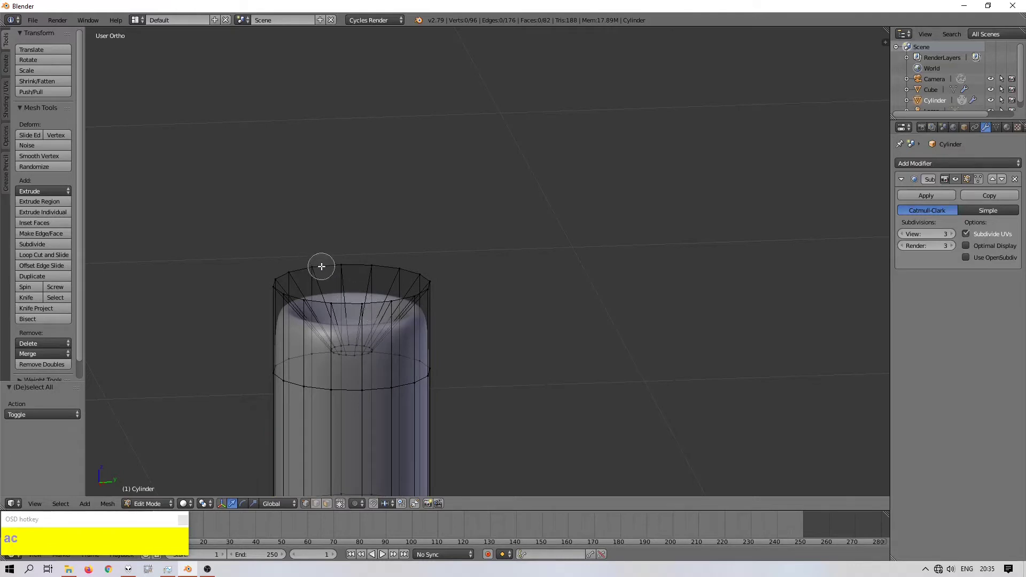
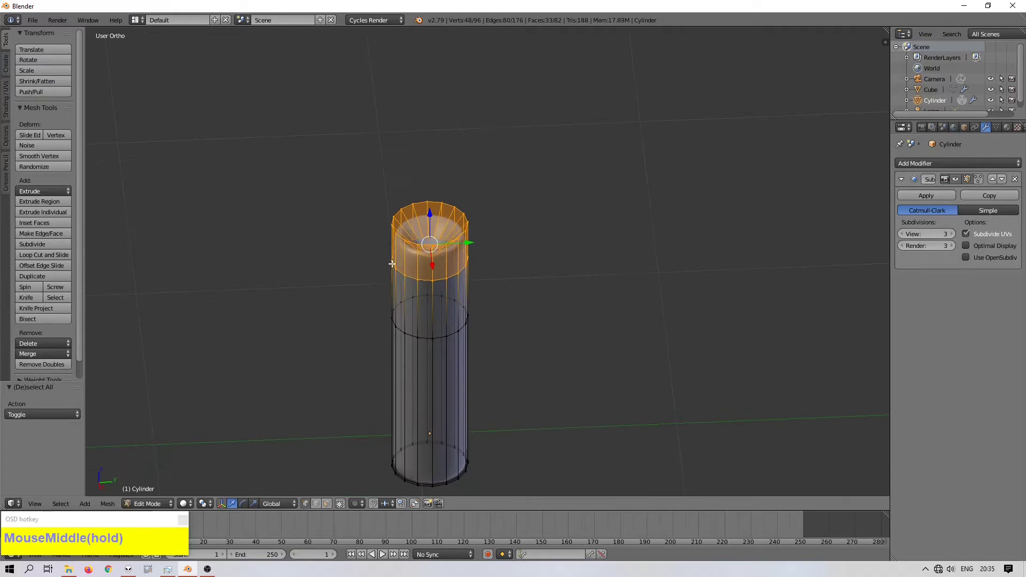
# Step: Scale the top faces outward to about 1.308 into a flared rim, undoing a stray sideways move
pyautogui.scroll(3)
pyautogui.press('s')
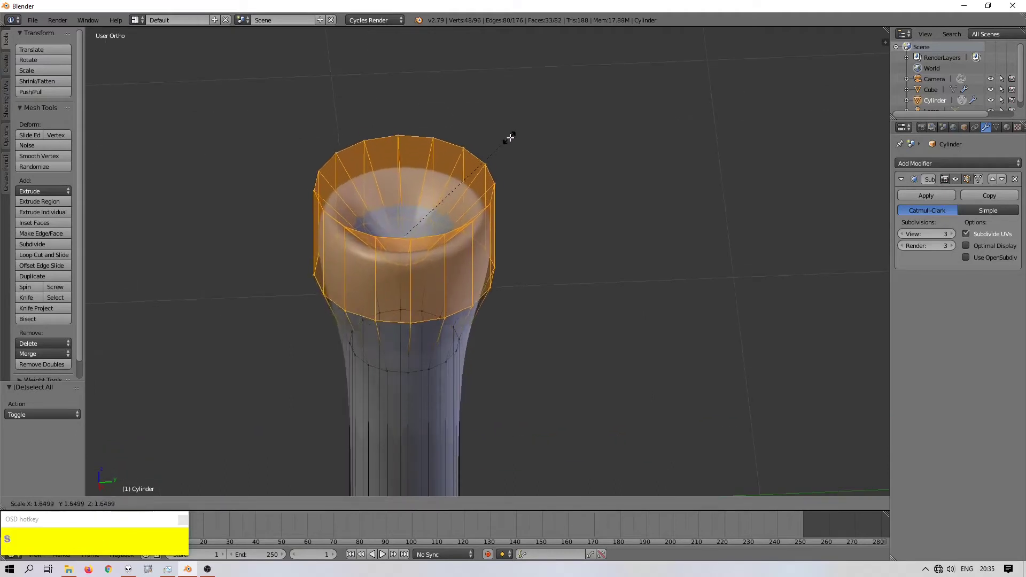
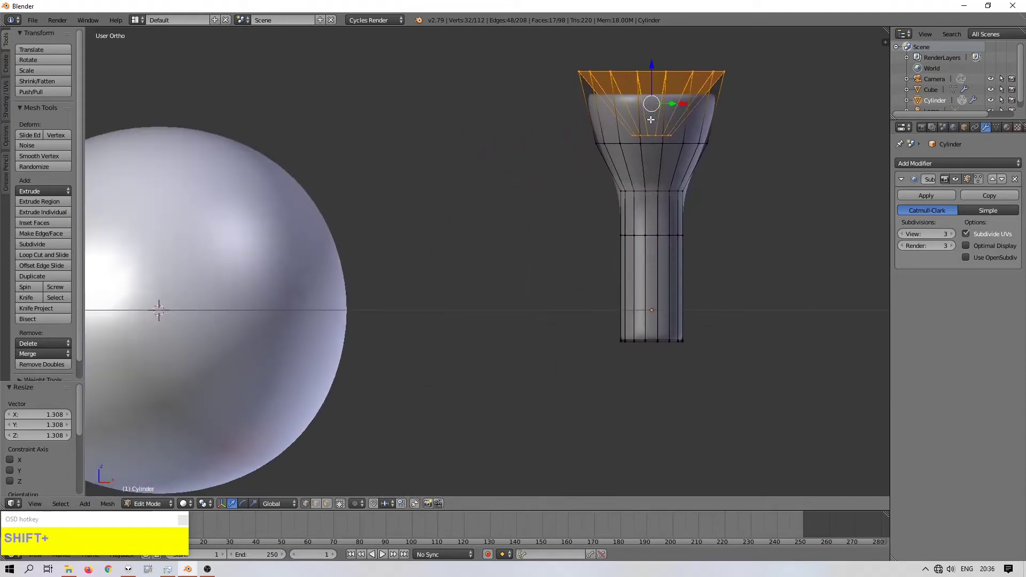
pyautogui.scroll(-3)
pyautogui.scroll(3)
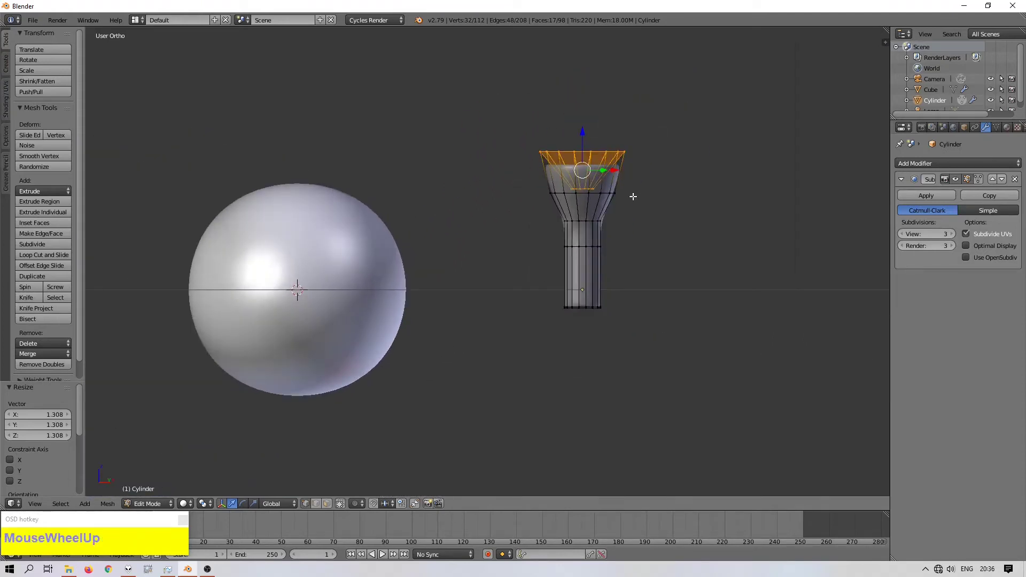
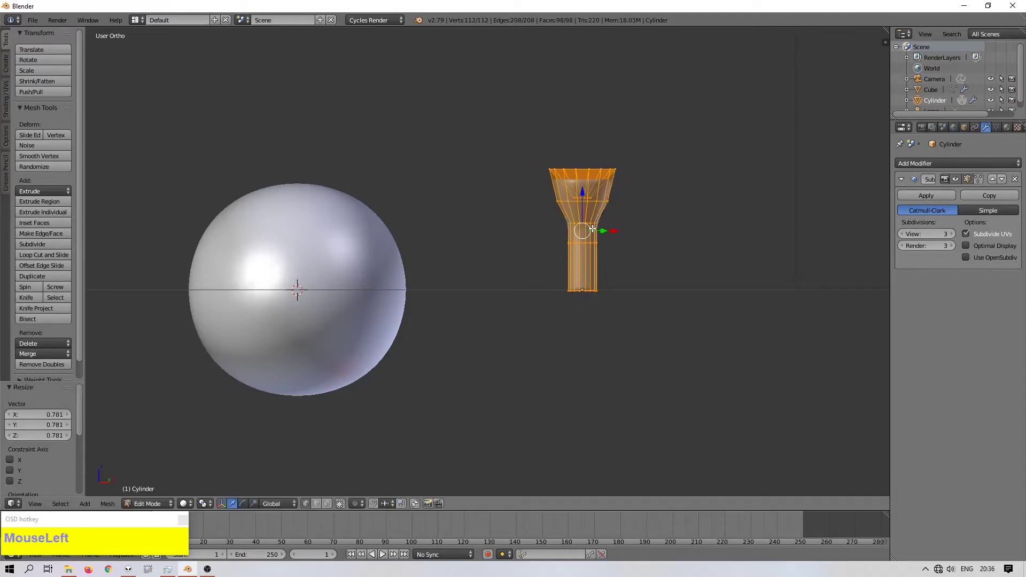
pyautogui.write('gx')
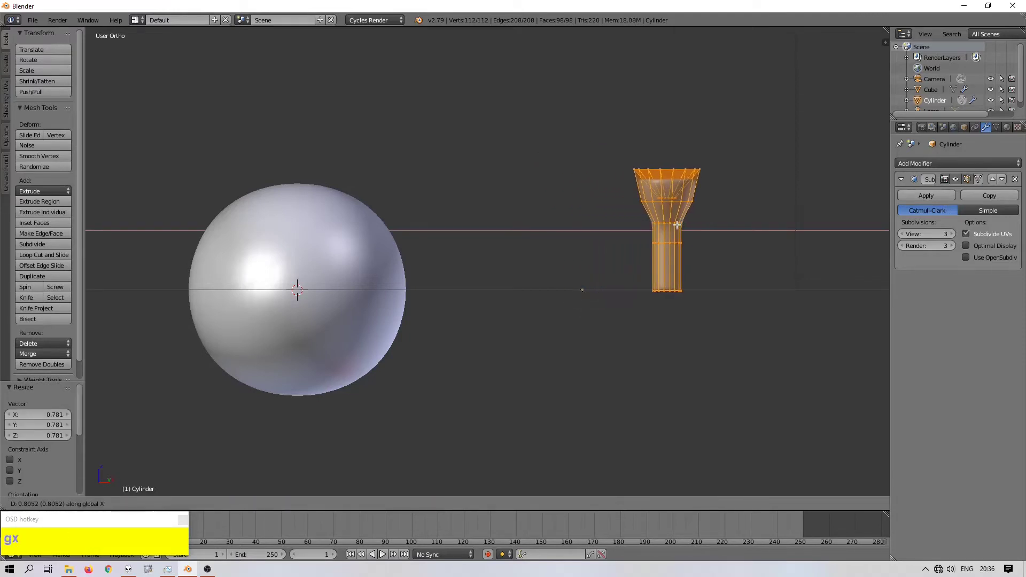
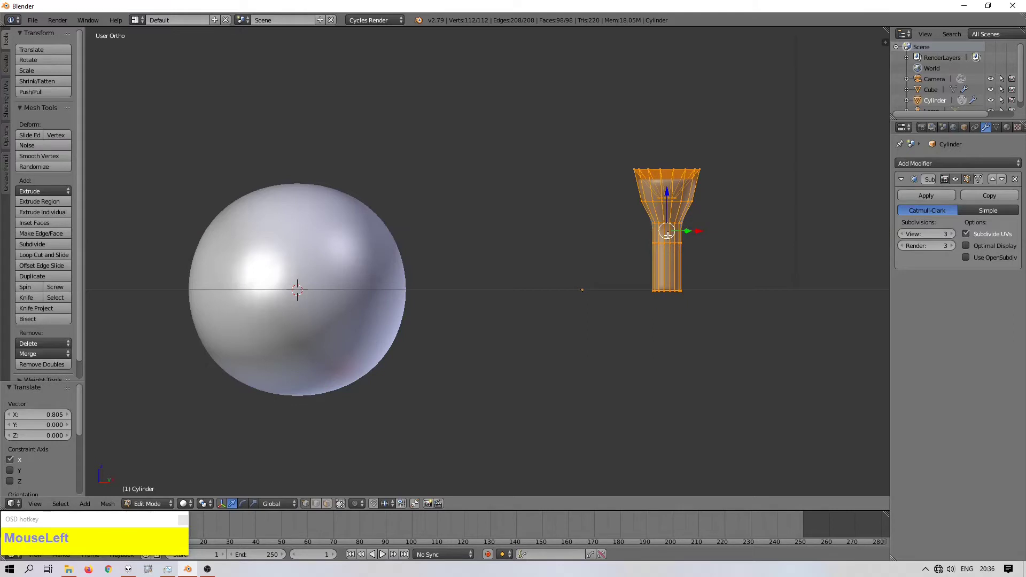
pyautogui.press('ctrl+z')
# Step: Leave Edit Mode and move the spike along X by about 0.59
pyautogui.press('Tab')
pyautogui.press('g')
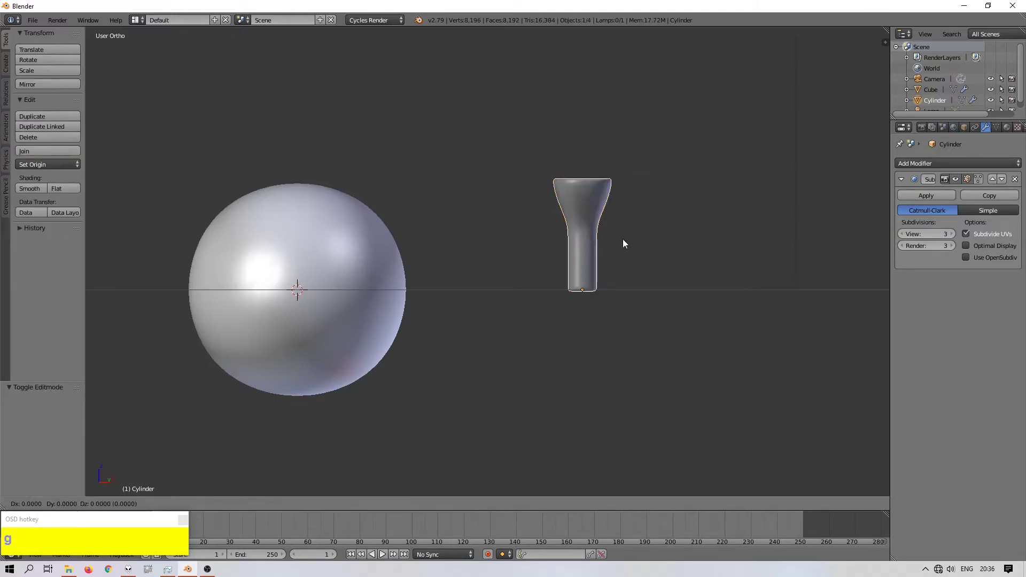
pyautogui.press('x')
pyautogui.click(688, 240)
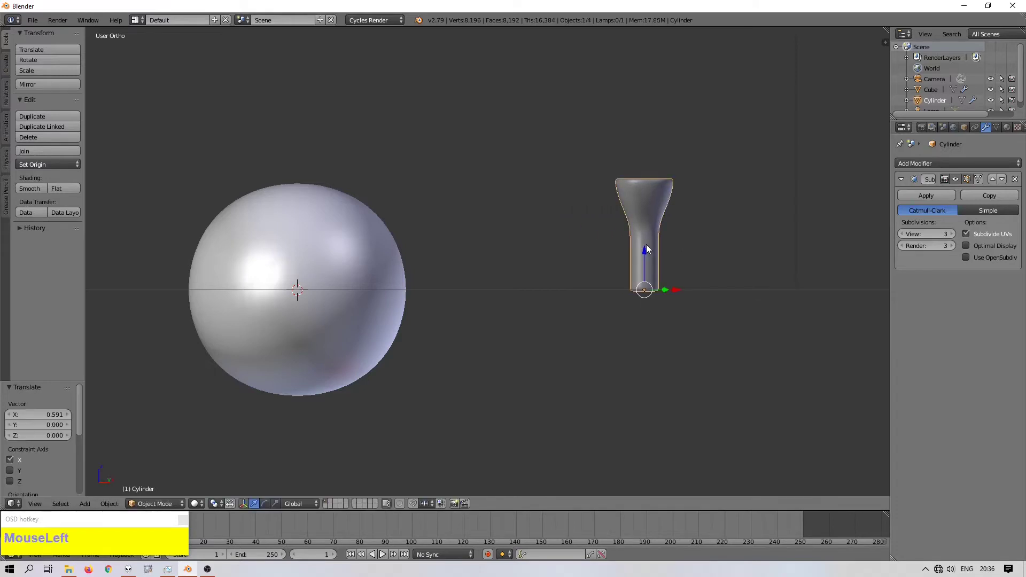
# Step: Switch to the right orthographic view and select the spike
pyautogui.press('KP_3')
pyautogui.scroll(-3)
pyautogui.middleClick(430, 281)
pyautogui.scroll(3)
pyautogui.middleClick(257, 288)
pyautogui.rightClick(366, 270)
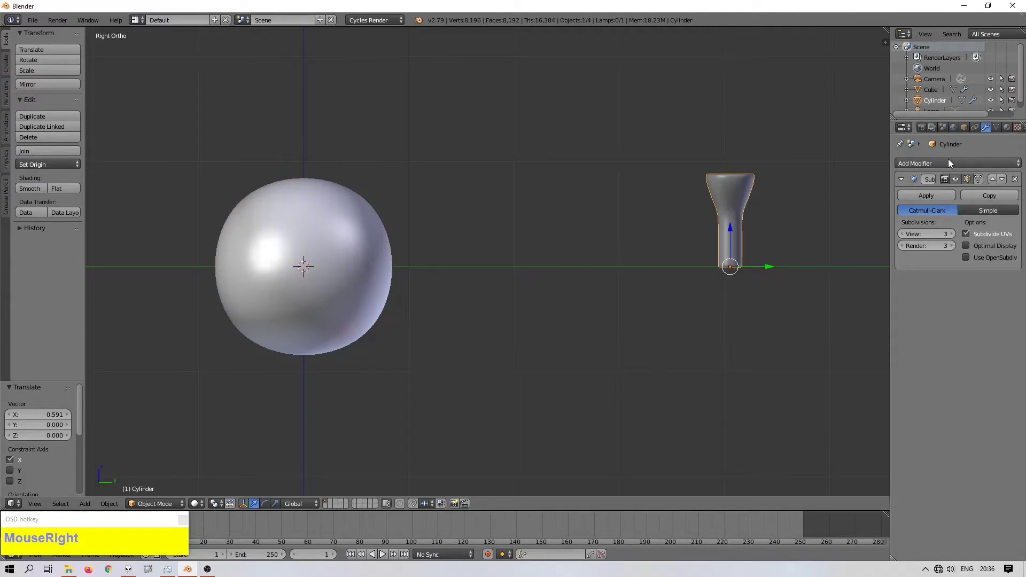
# Step: Create a material named 'corona' on the spike and assign the same material to the sphere
pyautogui.moveTo(952, 162); pyautogui.dragTo(956, 202)
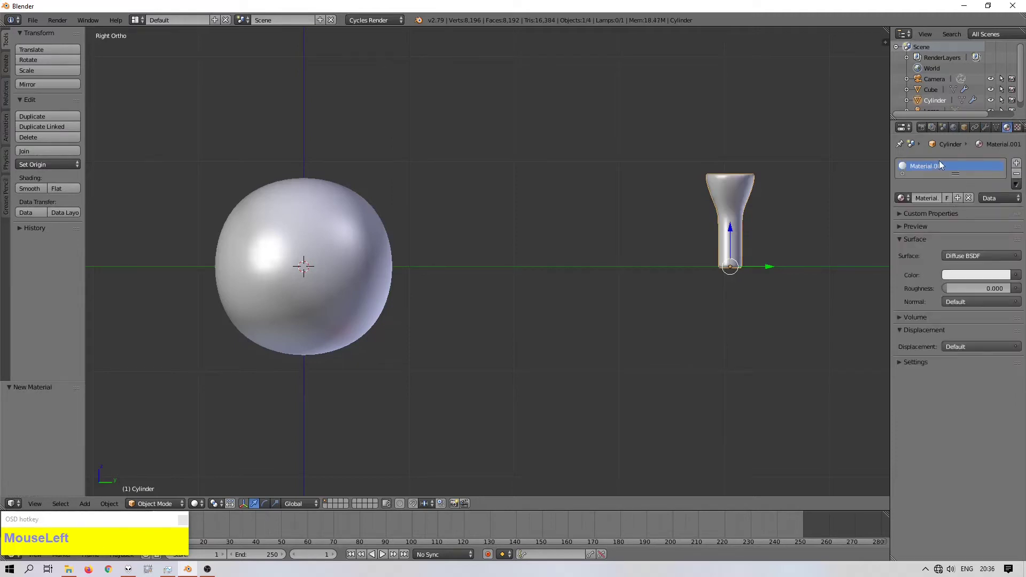
pyautogui.write('corona')
pyautogui.press('Return')
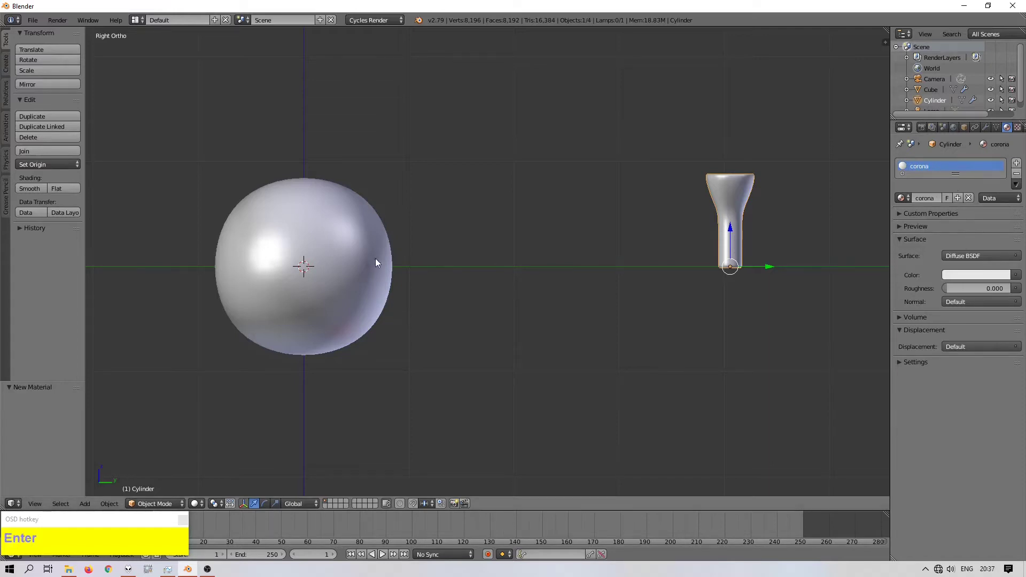
pyautogui.rightClick(371, 266)
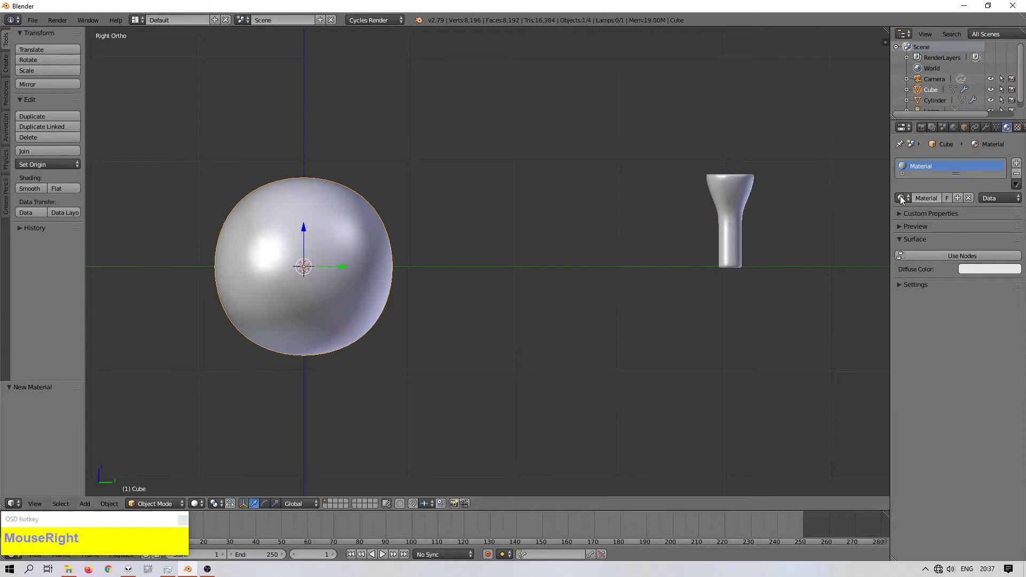
pyautogui.click(909, 199)
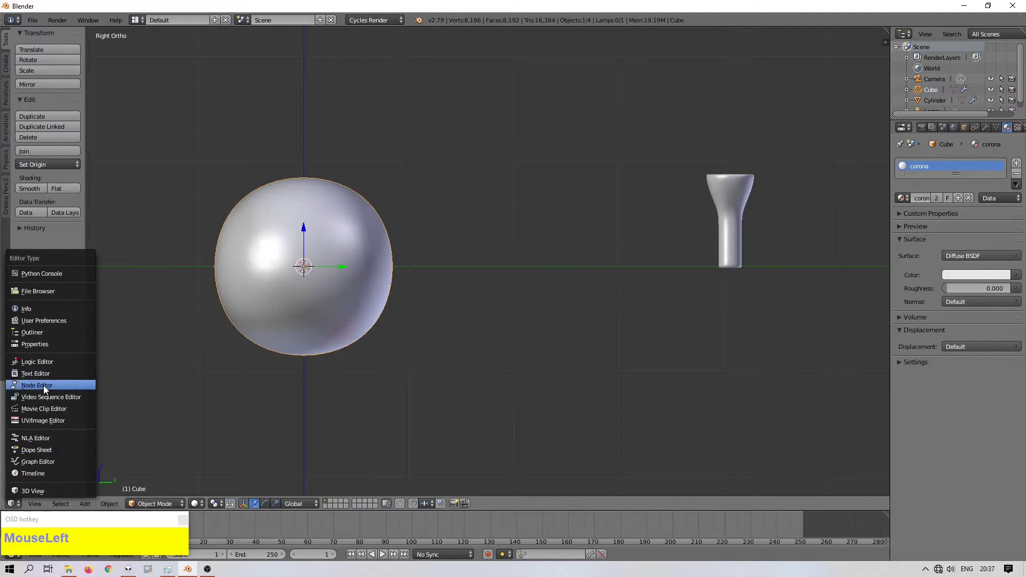
# Step: Delete the Diffuse BSDF node from the corona material, leaving only the Material Output
pyautogui.scroll(3)
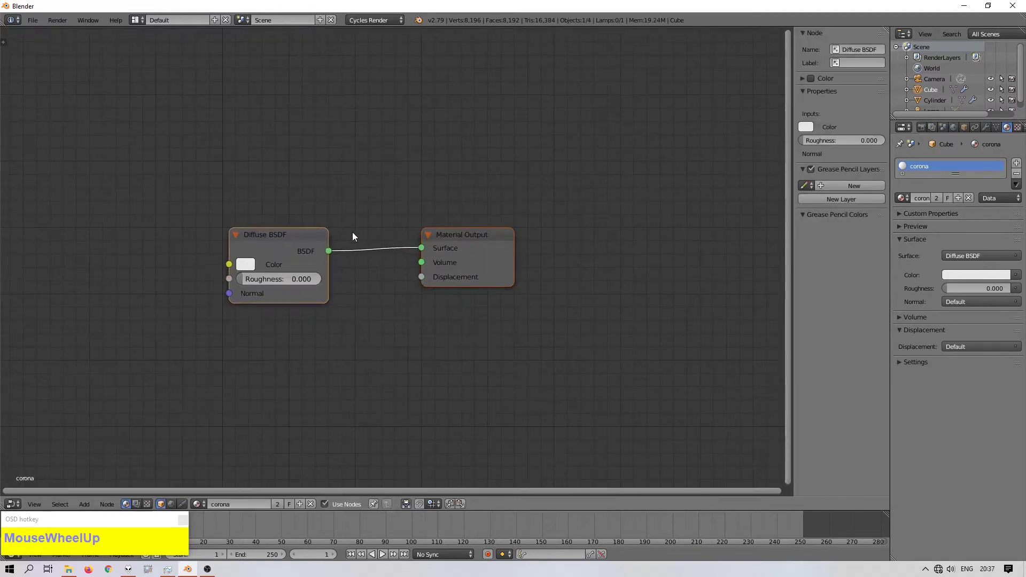
pyautogui.click(363, 228)
pyautogui.click(268, 238)
pyautogui.press('x')
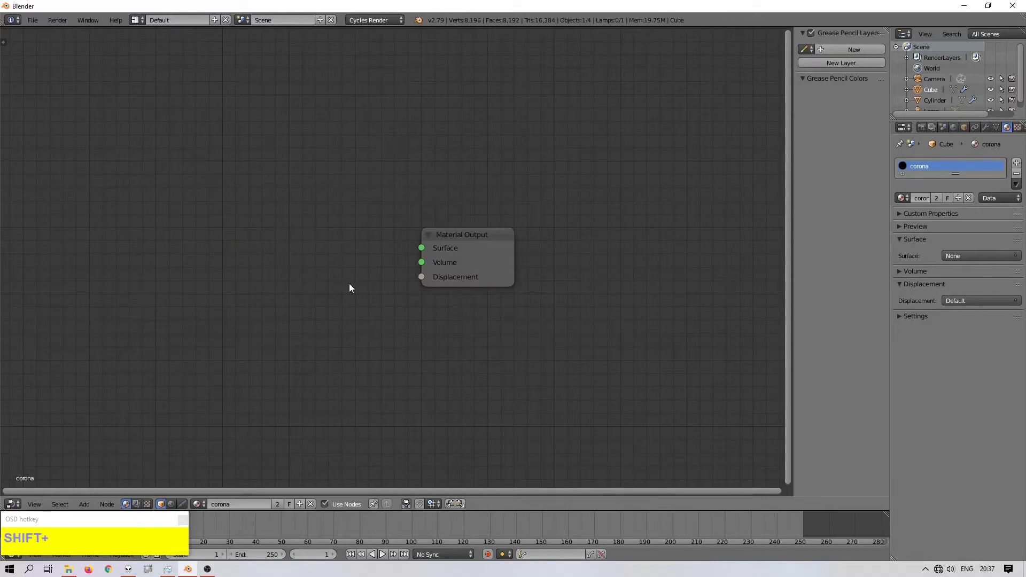
pyautogui.middleClick(354, 287)
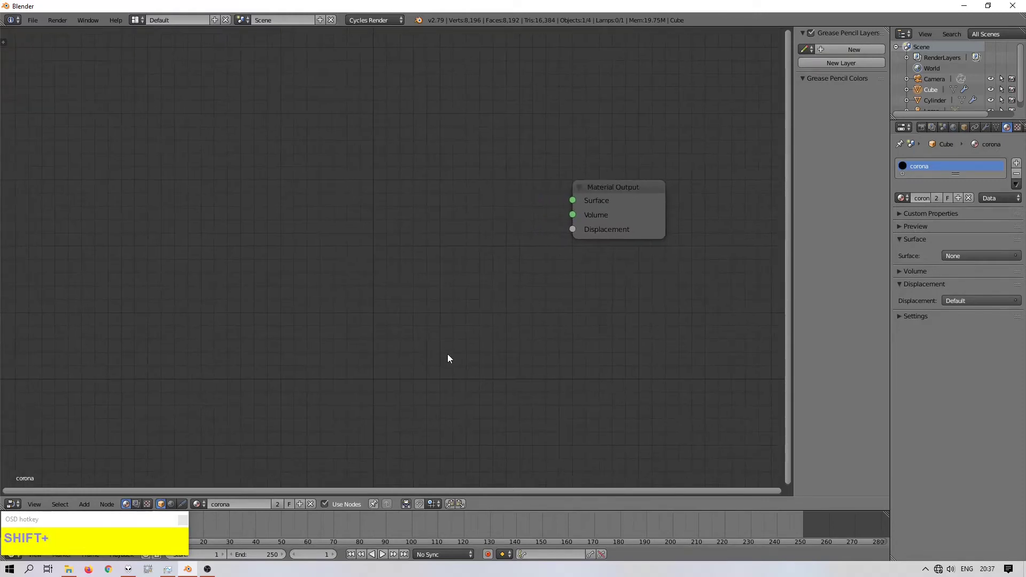
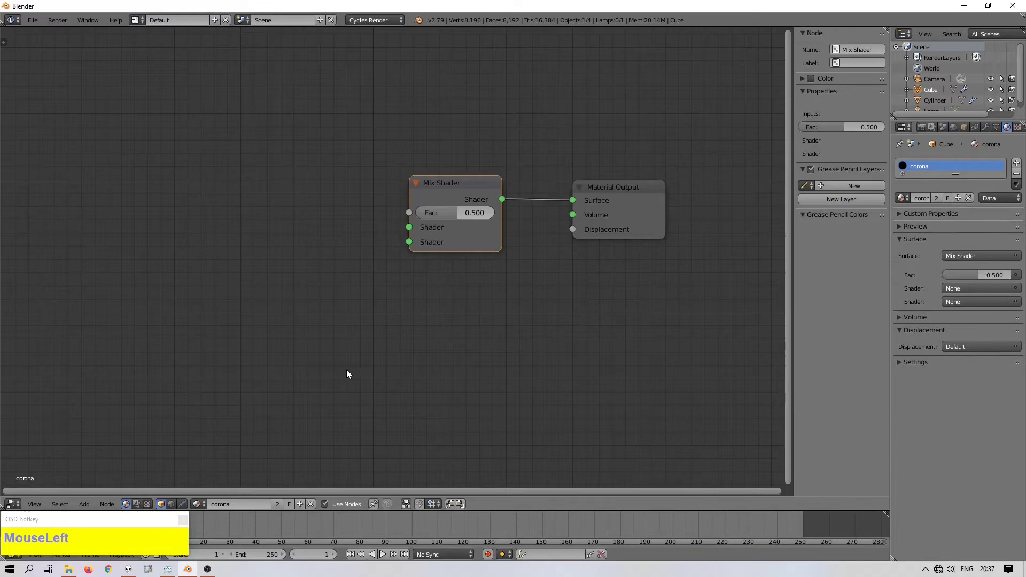
# Step: Add a Bump node and connect its Normal output to the Mix Shader's Fac
pyautogui.press('shift+a')
pyautogui.click(350, 373)
pyautogui.write('bump')
pyautogui.moveTo(365, 391); pyautogui.dragTo(344, 393)
# Step: Add a Noise Texture at scale 25 feeding the Bump height and set Bump strength to 0.25
pyautogui.press('shift+a')
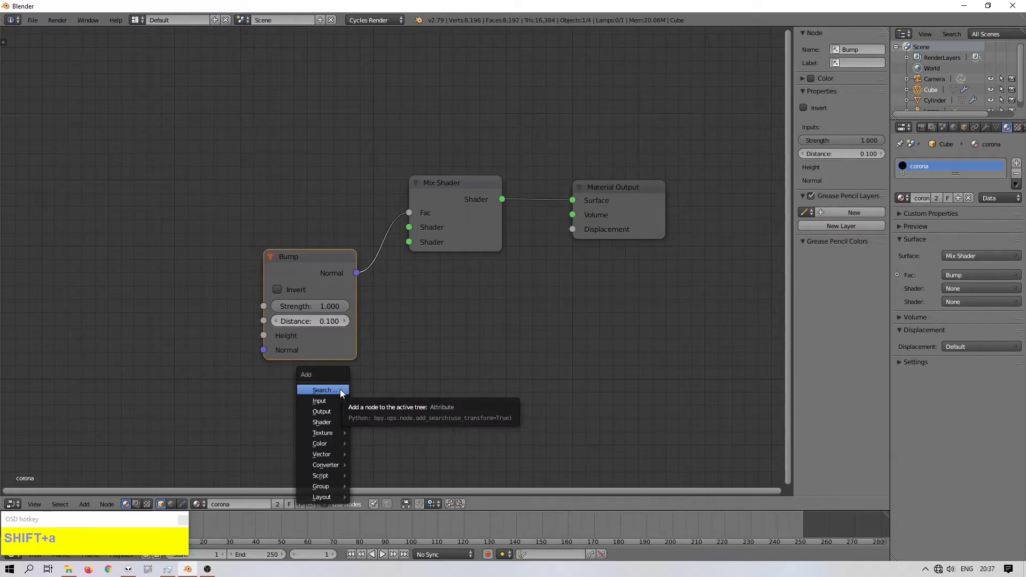
pyautogui.click(343, 393)
pyautogui.write('no')
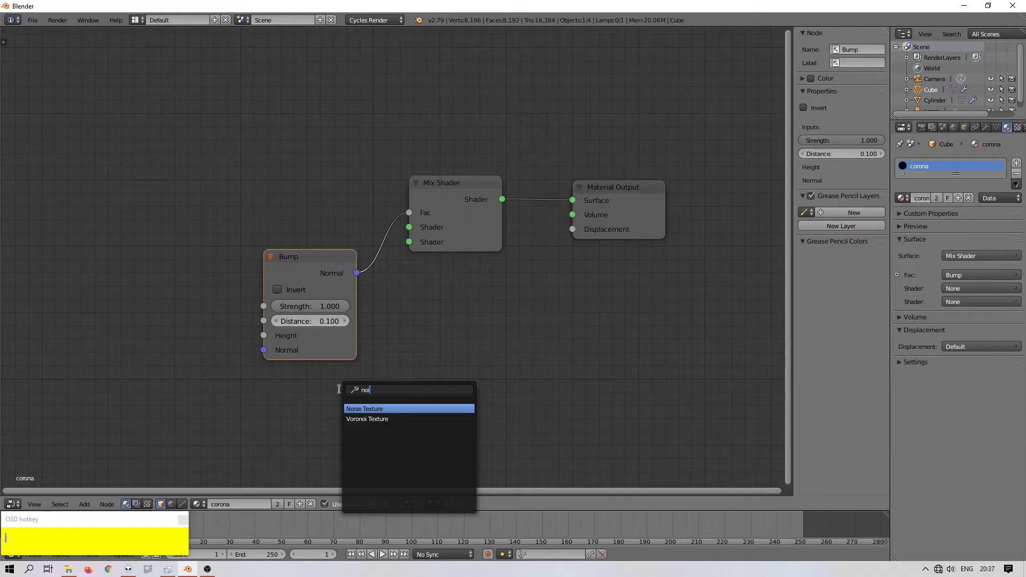
pyautogui.moveTo(353, 412); pyautogui.dragTo(263, 342)
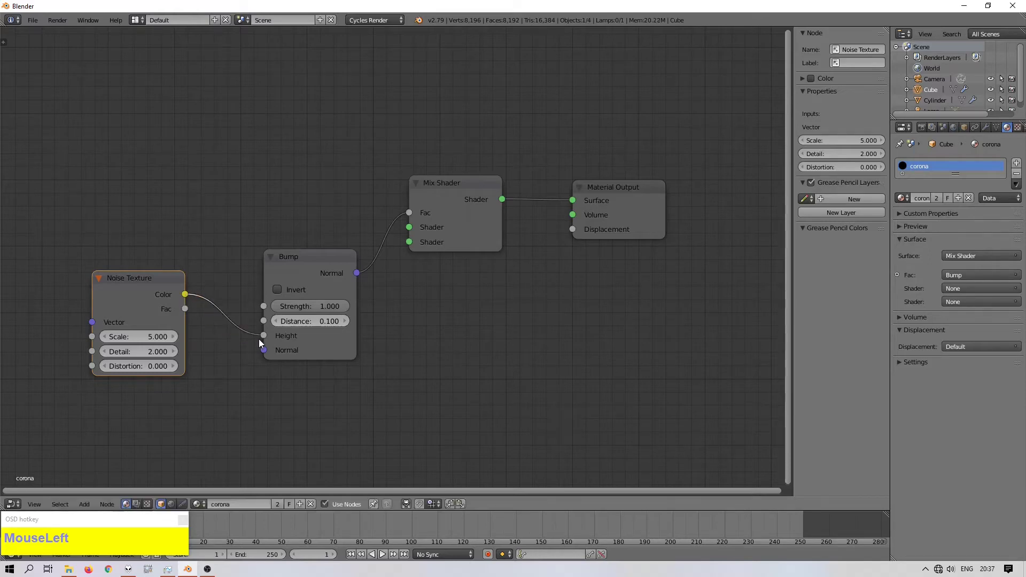
pyautogui.write('25')
pyautogui.press('Return')
pyautogui.click(329, 309)
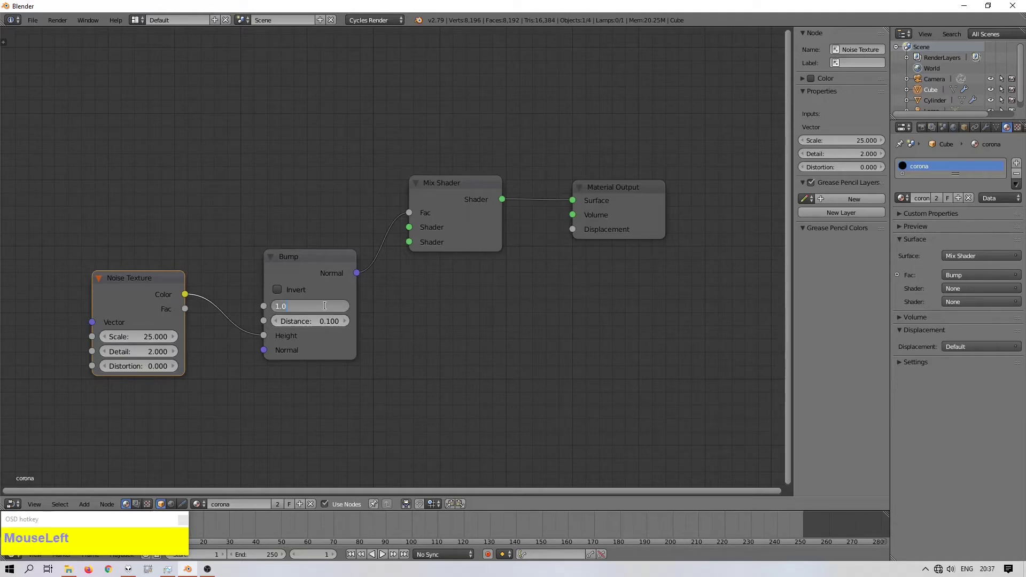
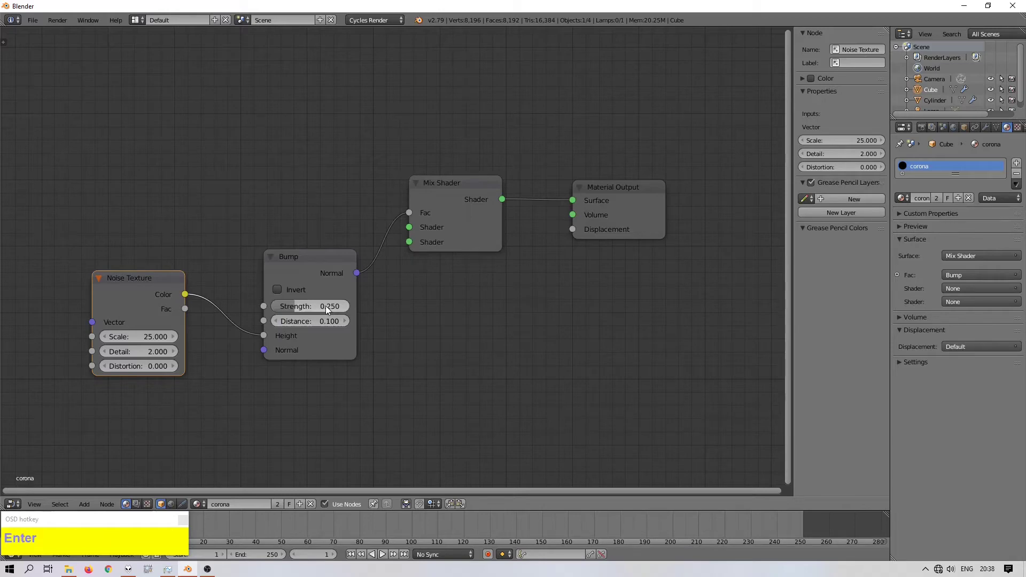
pyautogui.scroll(-3)
pyautogui.middleClick(326, 215)
pyautogui.scroll(3)
pyautogui.press('shift+a')
pyautogui.click(380, 216)
# Step: Add a Principled BSDF into the Mix Shader's second input and search for a ColorRamp node
pyautogui.write('princ')
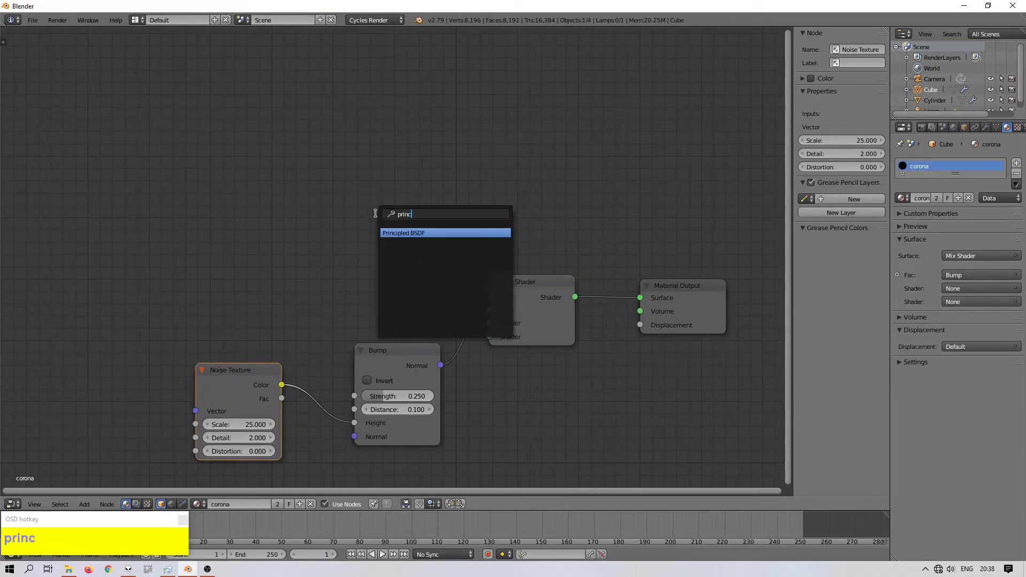
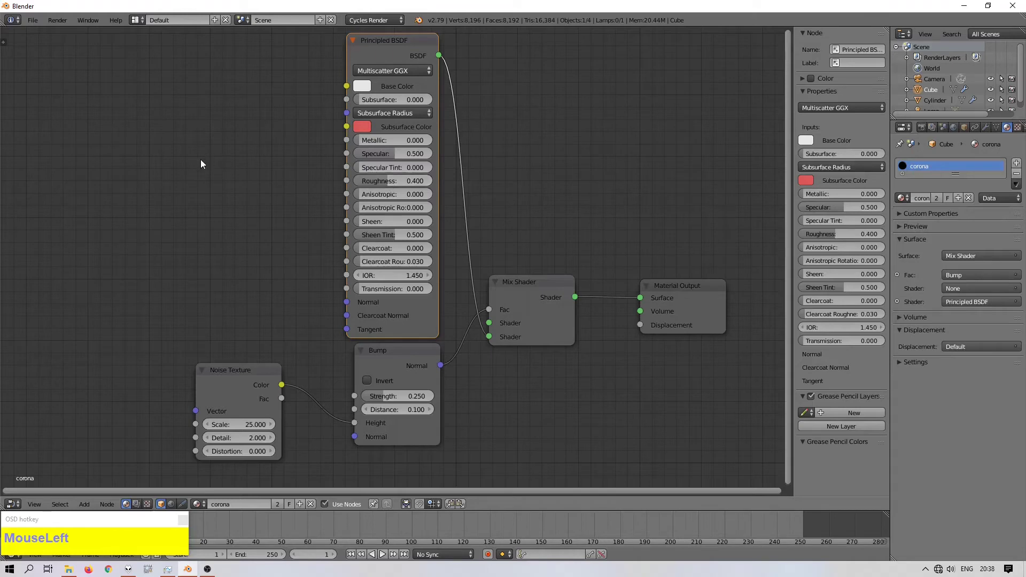
pyautogui.press('shift+a')
pyautogui.click(204, 162)
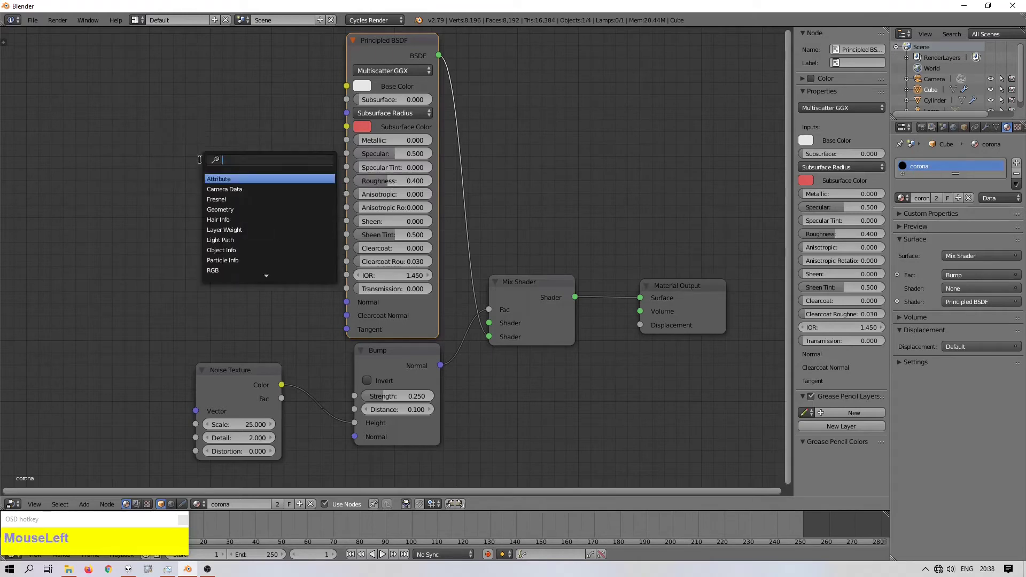
pyautogui.write('color_r')
pyautogui.press('BackSpace')
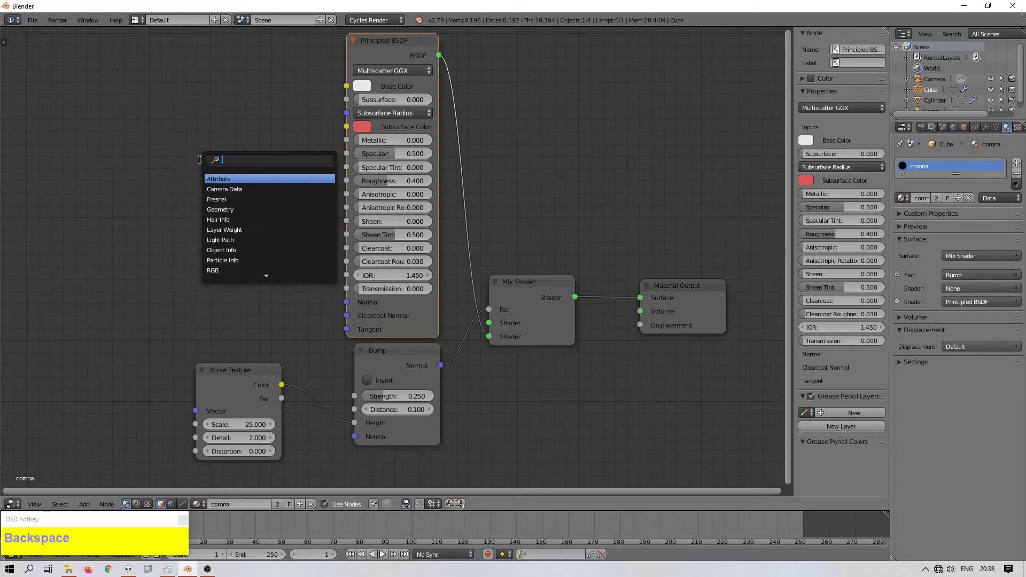
pyautogui.write('Backspaceramp')
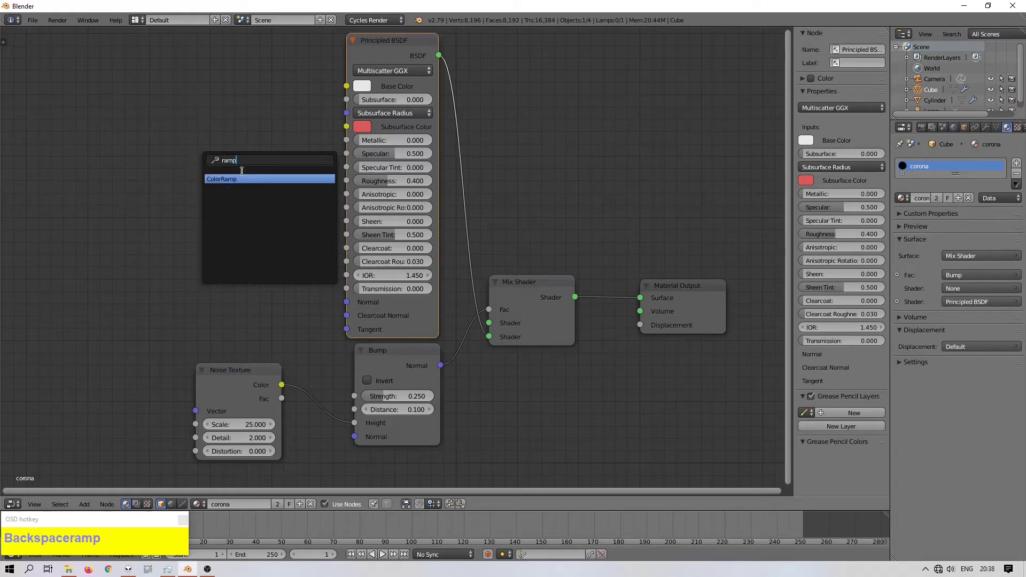
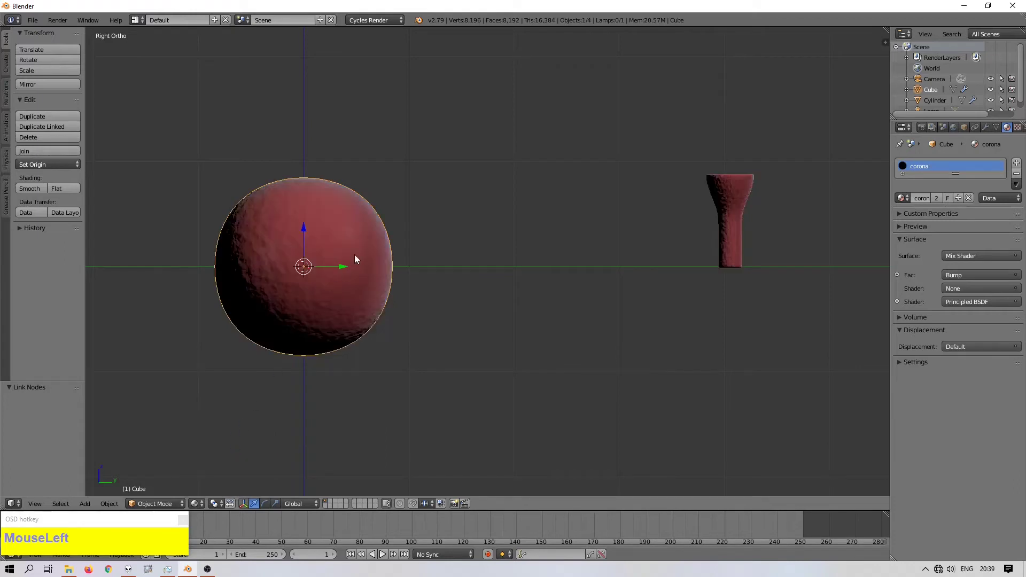
# Step: Add a particle system to the sphere emitting 40 particles
pyautogui.scroll(3)
pyautogui.scroll(-3)
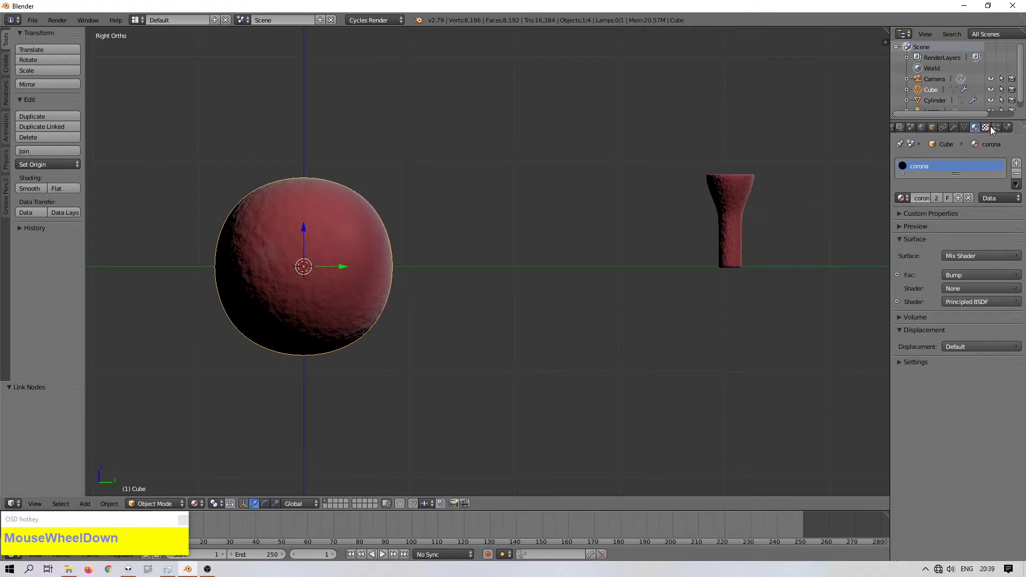
pyautogui.moveTo(1002, 130); pyautogui.dragTo(944, 174)
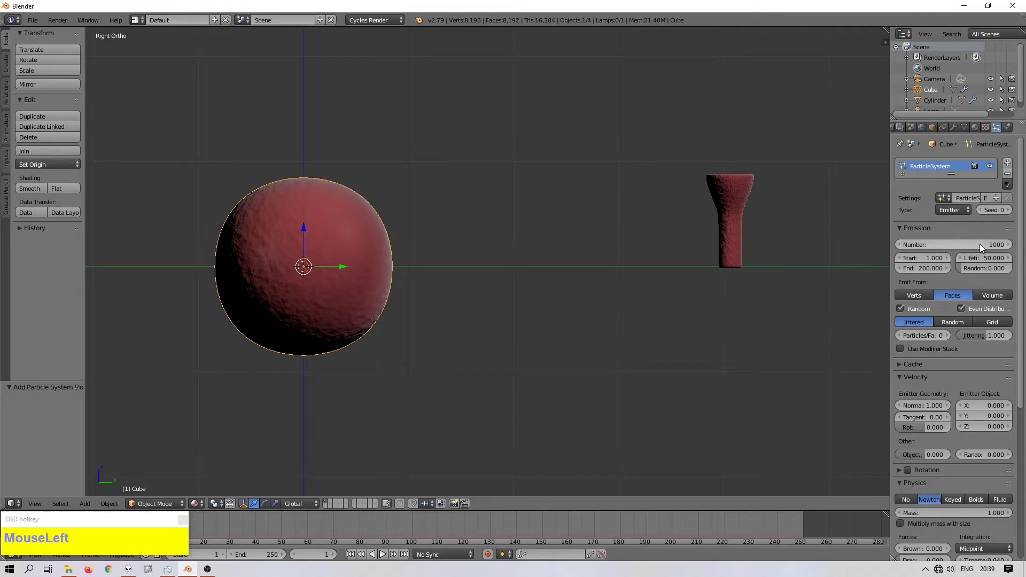
pyautogui.press('4')
pyautogui.write('40')
pyautogui.press('Return')
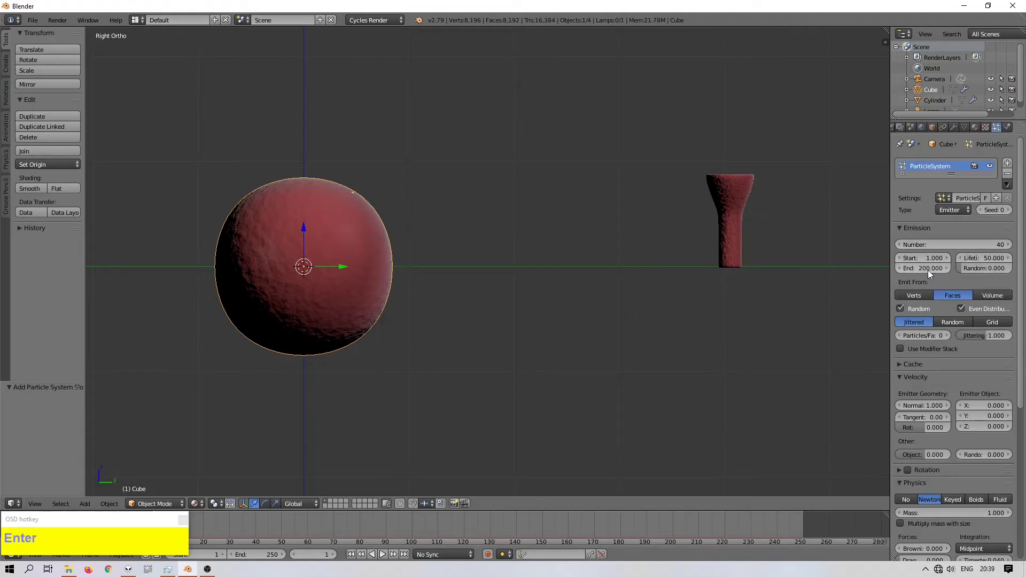
pyautogui.click(931, 271)
pyautogui.press('1')
pyautogui.press('Return')
# Step: Render the particles as instances of the Cylinder spike object
pyautogui.scroll(-3)
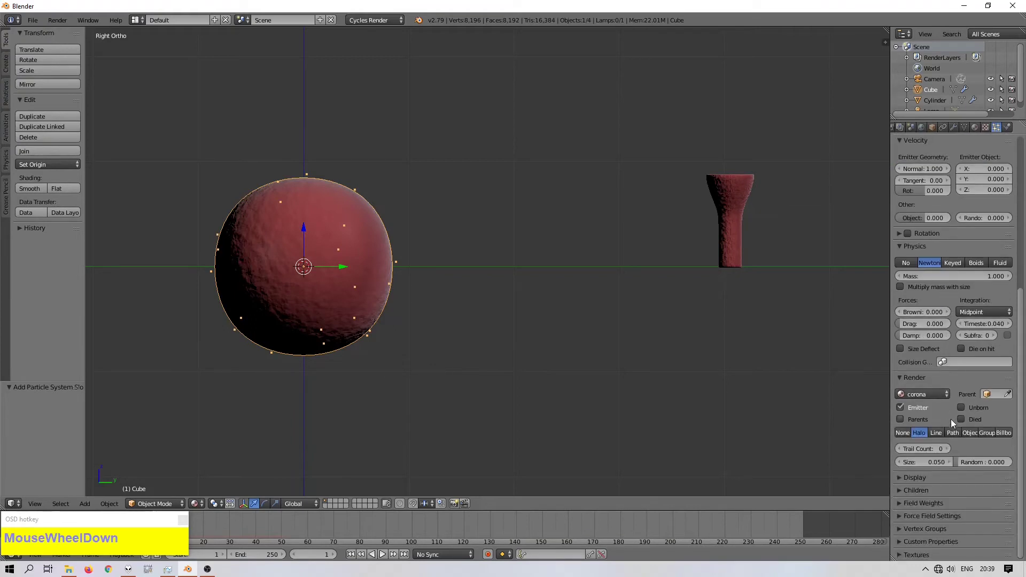
pyautogui.click(974, 437)
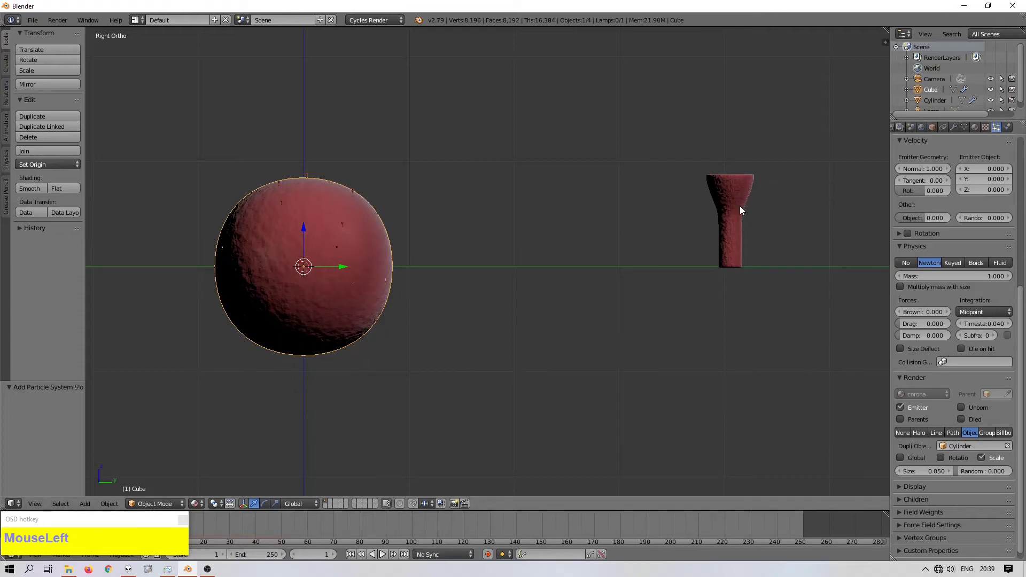
# Step: Enlarge the particle size to about 0.52 so the spikes cover the sphere
pyautogui.scroll(3)
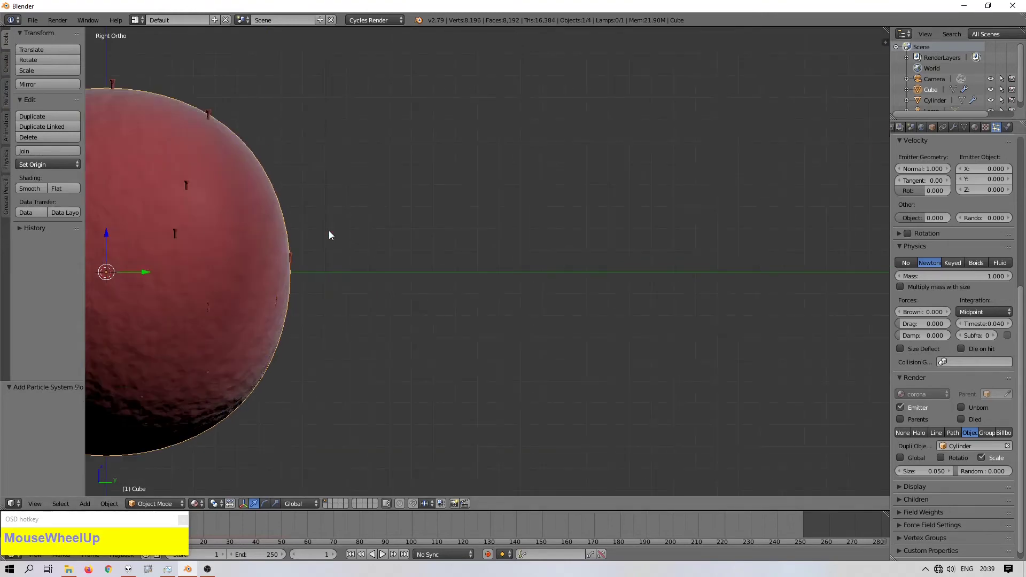
pyautogui.scroll(-3)
pyautogui.scroll(3)
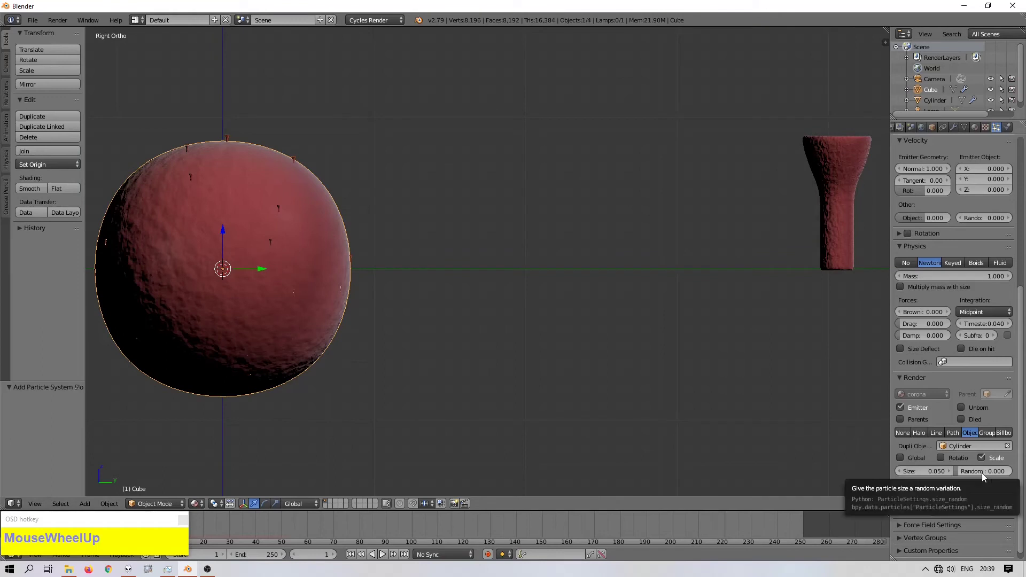
pyautogui.moveTo(938, 474); pyautogui.dragTo(447, 294)
pyautogui.moveTo(290, 258); pyautogui.dragTo(361, 288)
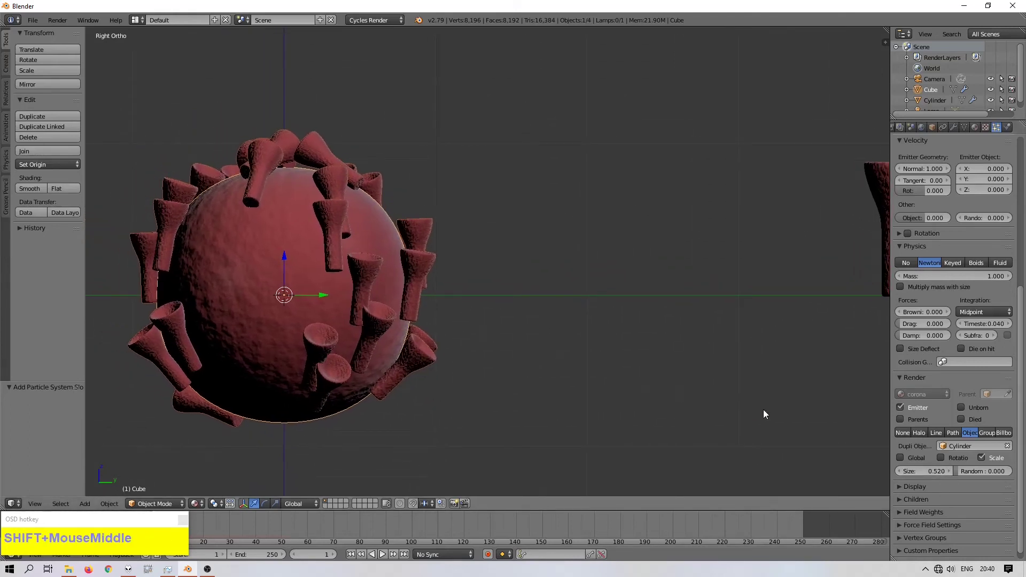
# Step: Select the original spike cylinder for mesh editing
pyautogui.middleClick(790, 316)
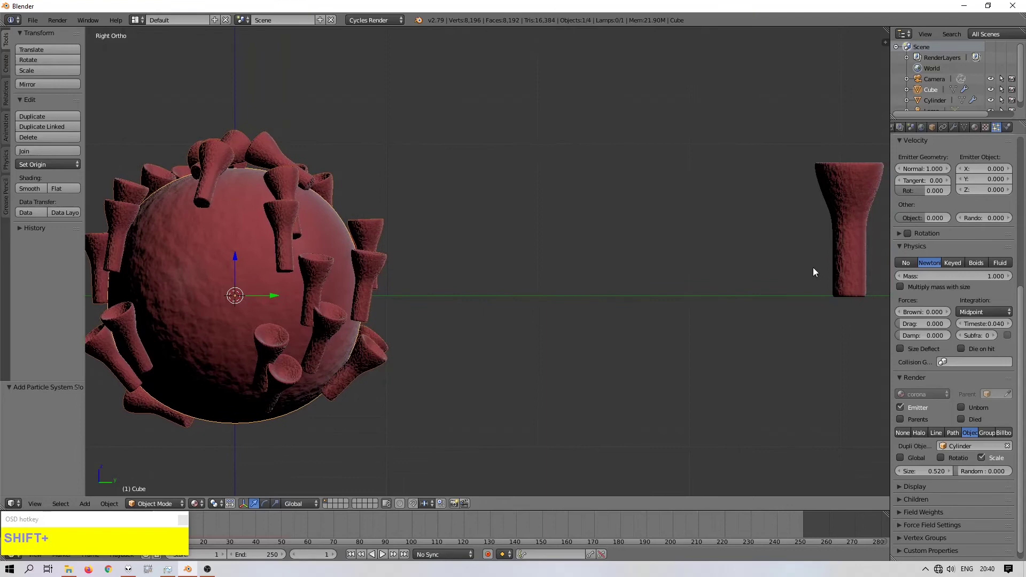
pyautogui.rightClick(855, 215)
# Step: Rotate the spike mesh sideways in Edit Mode and switch to the side view
pyautogui.press('Tab')
pyautogui.scroll(-3)
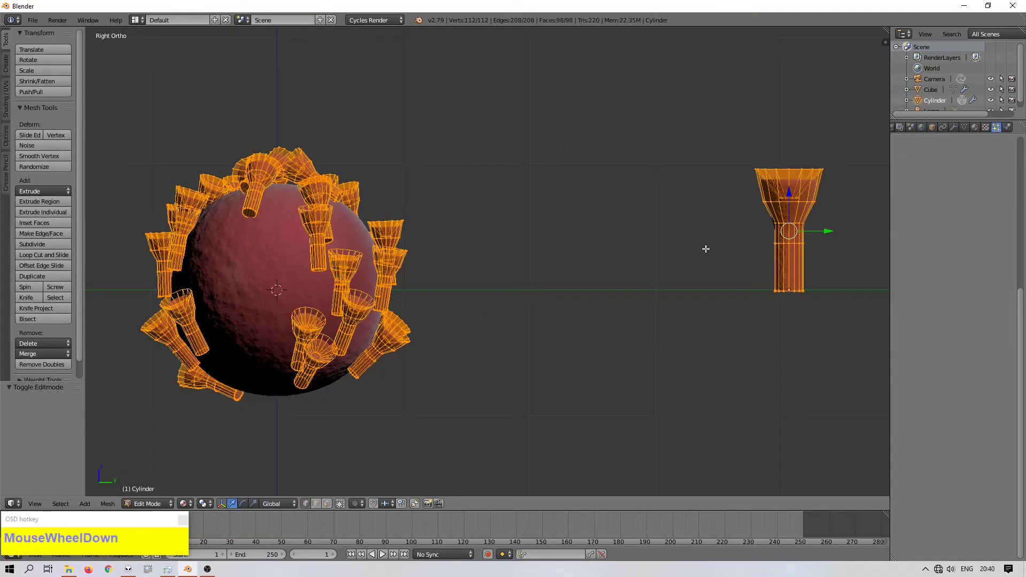
pyautogui.press('r')
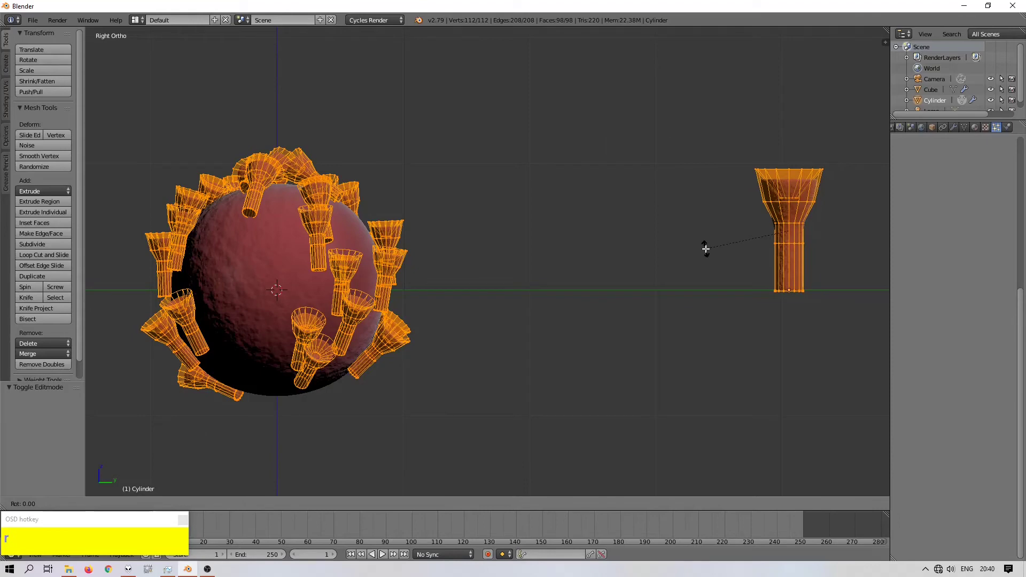
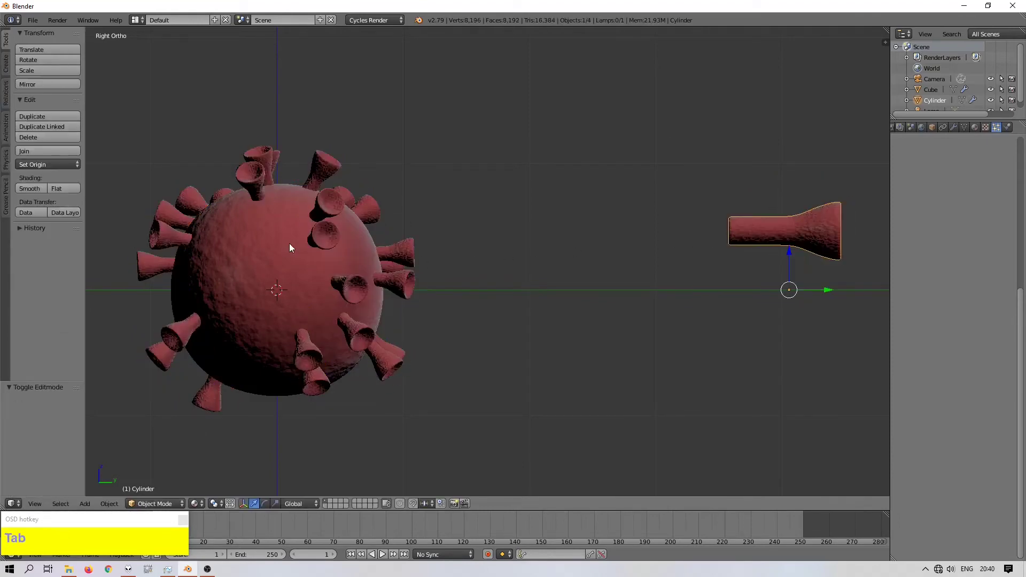
pyautogui.moveTo(299, 248); pyautogui.dragTo(297, 249)
pyautogui.press('KP_3')
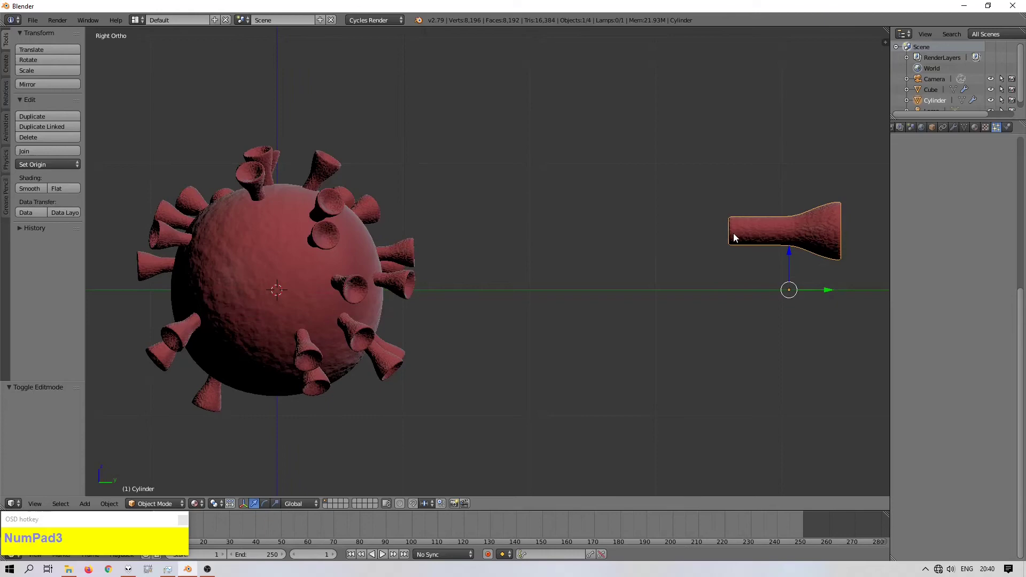
# Step: Slide the spike mesh along Y so the particle spikes stand farther out from the sphere
pyautogui.press('Tab')
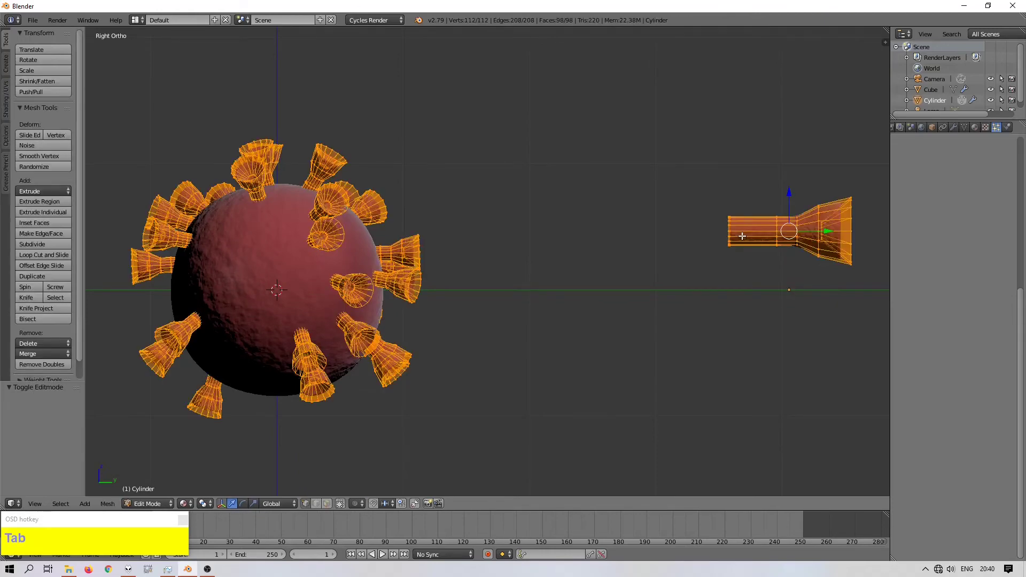
pyautogui.write('gy')
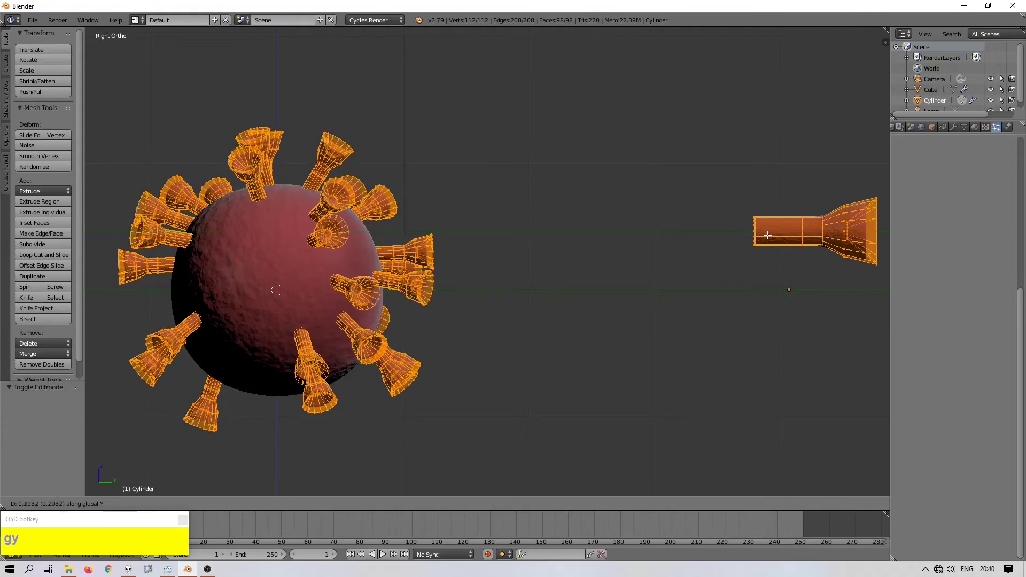
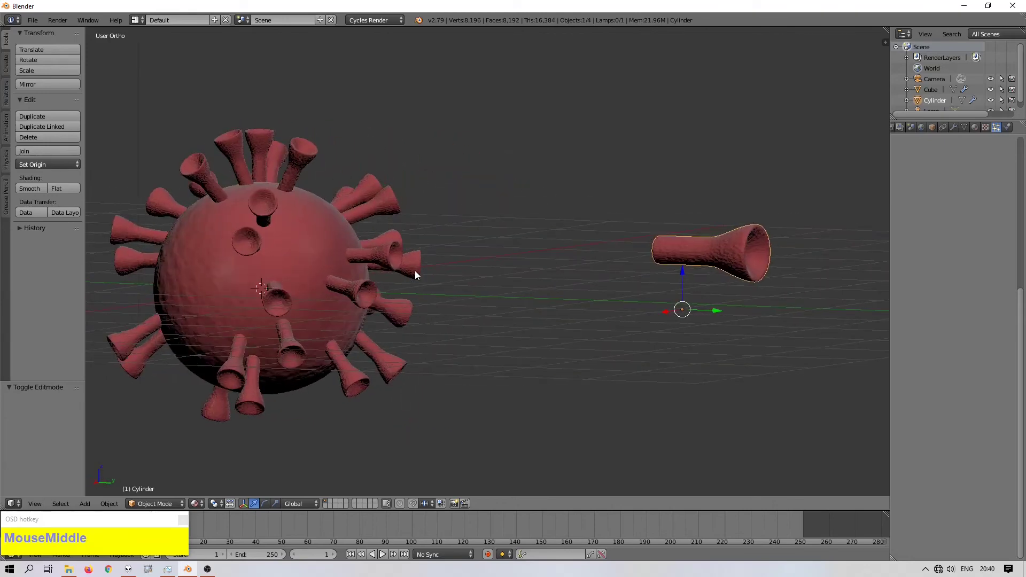
# Step: Select the bumpy sphere and raise its particle emission number to 50
pyautogui.press('KP_3')
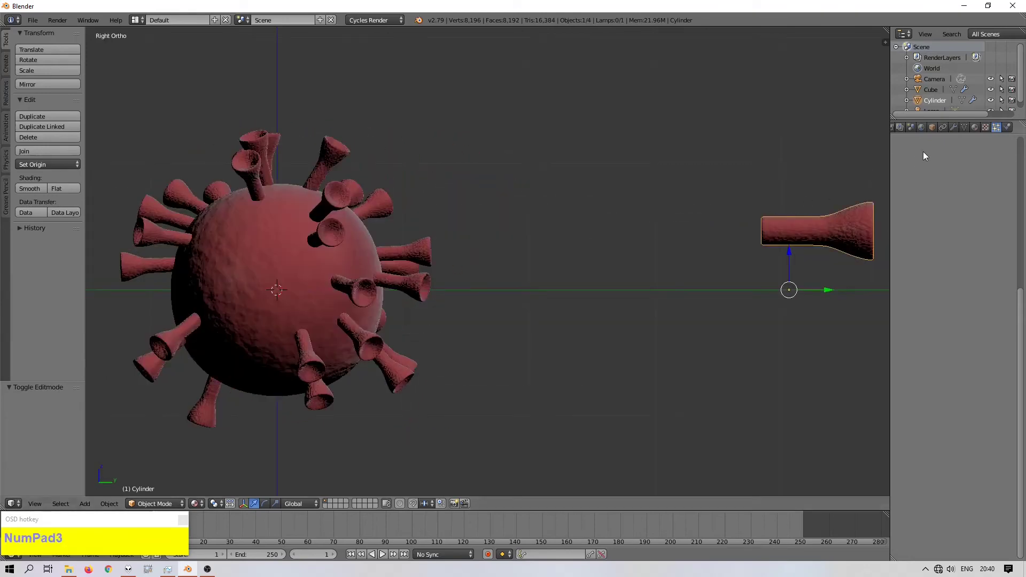
pyautogui.scroll(-3)
pyautogui.scroll(3)
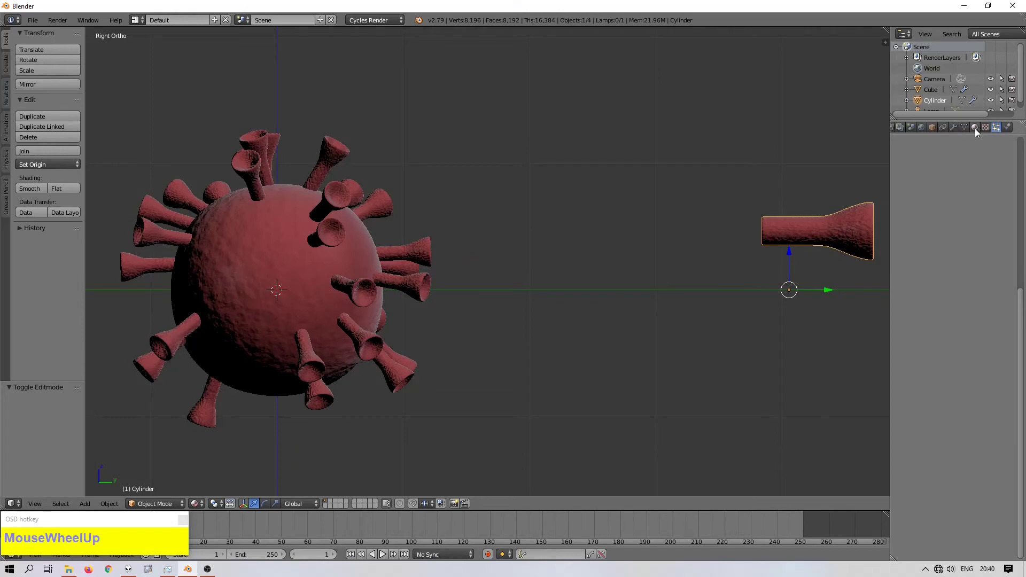
pyautogui.rightClick(268, 294)
pyautogui.scroll(-3)
pyautogui.moveTo(998, 466); pyautogui.dragTo(970, 316)
pyautogui.scroll(3)
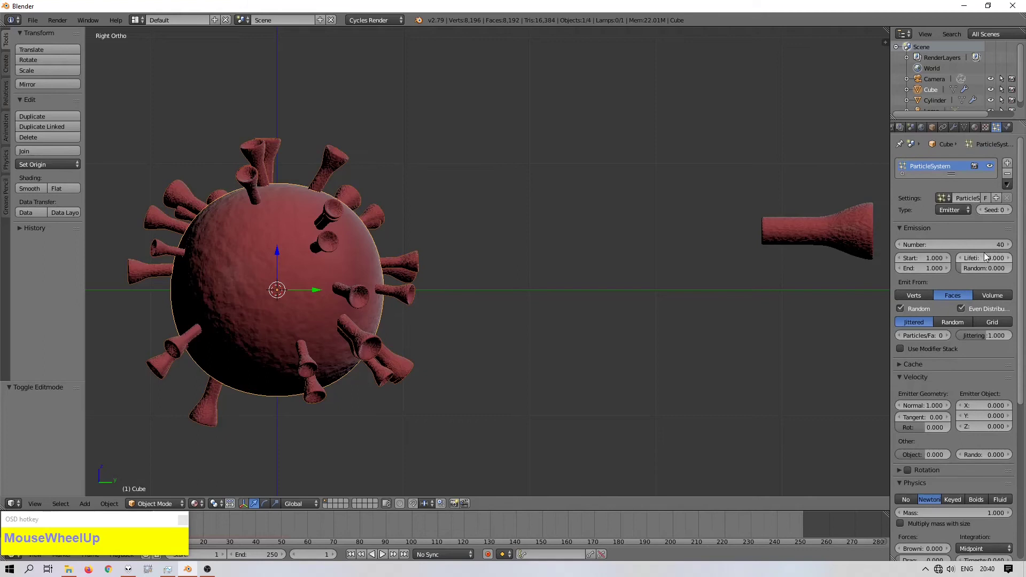
pyautogui.click(991, 250)
pyautogui.write('50')
pyautogui.press('Return')
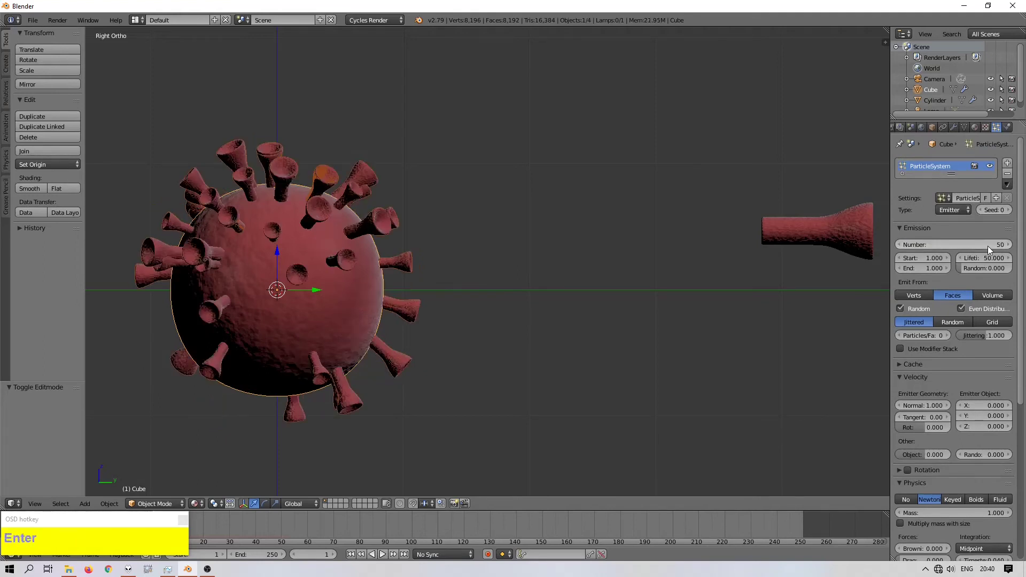
# Step: Convert the sphere's particle spikes into real separate objects from the Modifiers tab
pyautogui.scroll(-3)
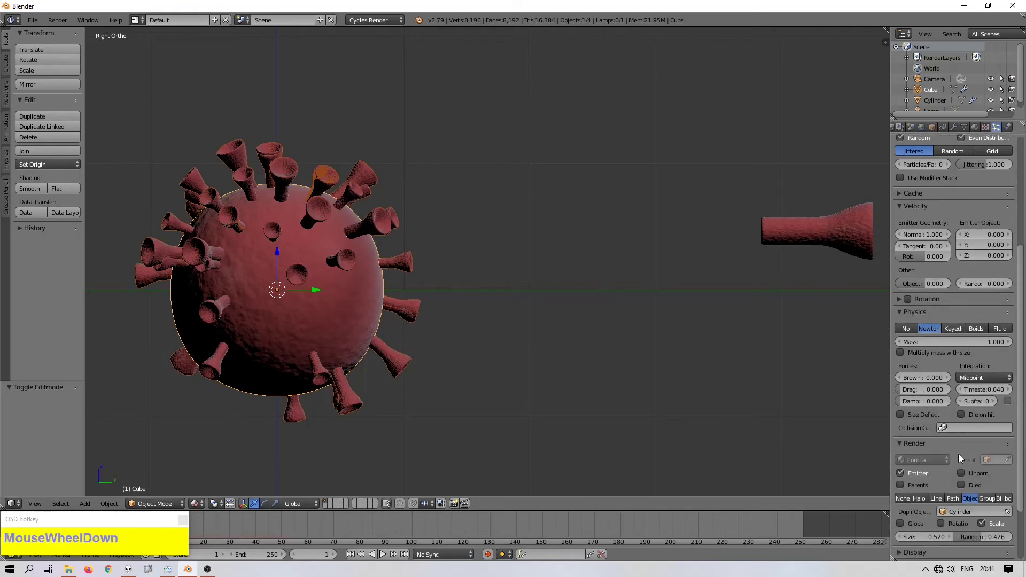
pyautogui.scroll(3)
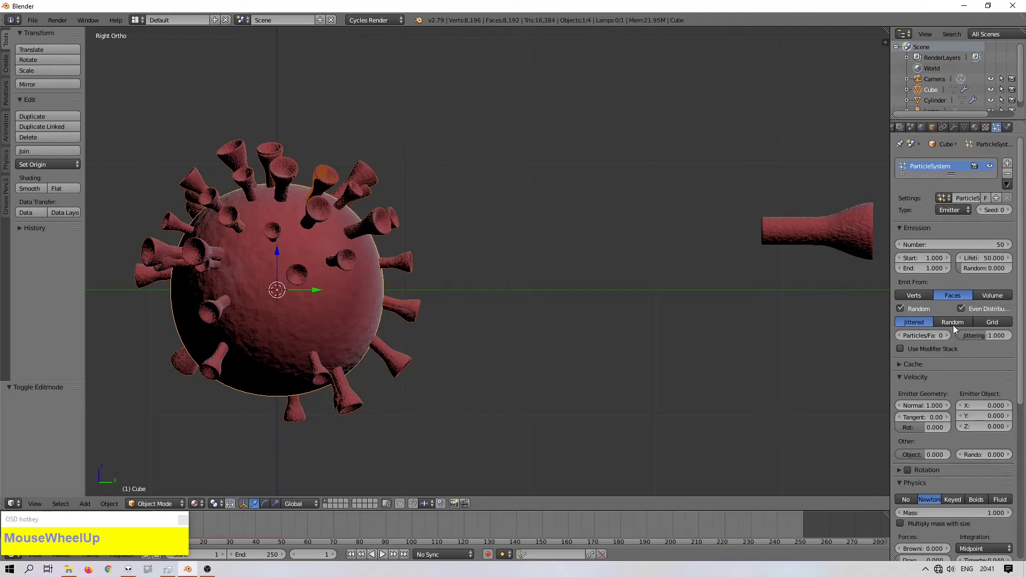
pyautogui.rightClick(352, 323)
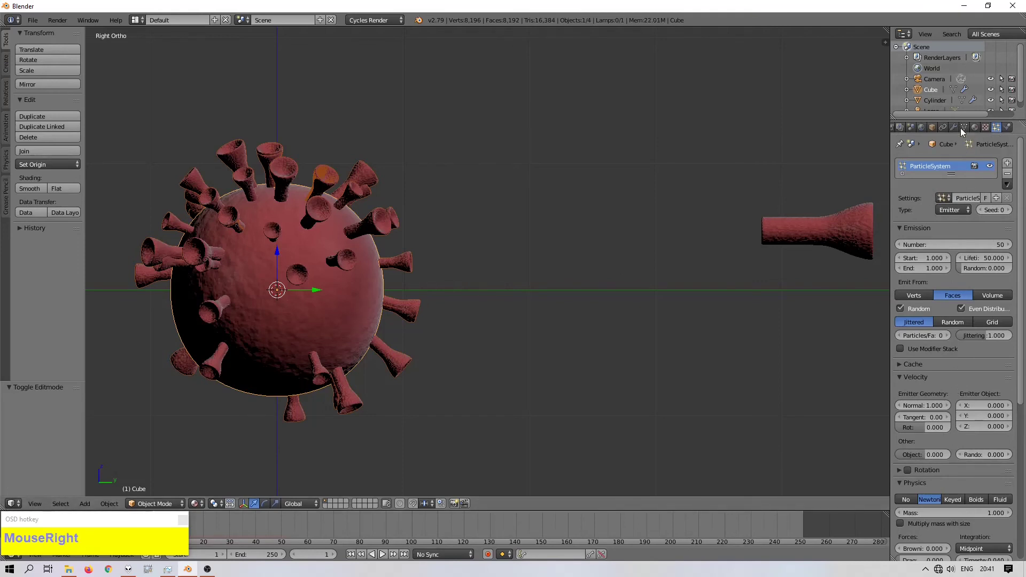
pyautogui.click(959, 130)
pyautogui.scroll(-3)
pyautogui.click(936, 298)
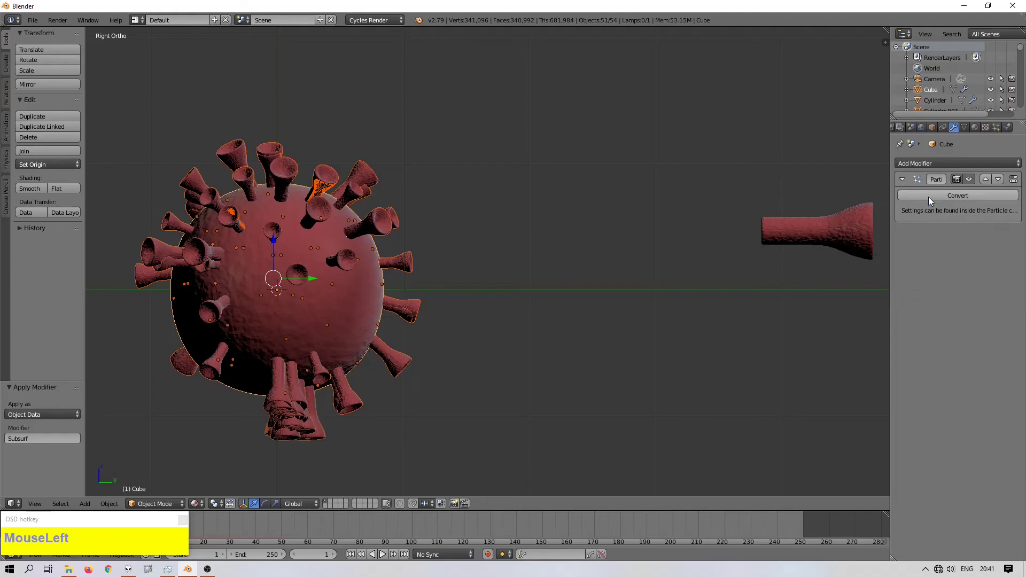
# Step: Move the original spike cylinder to another layer and look through the scene camera
pyautogui.rightClick(858, 254)
pyautogui.press('m')
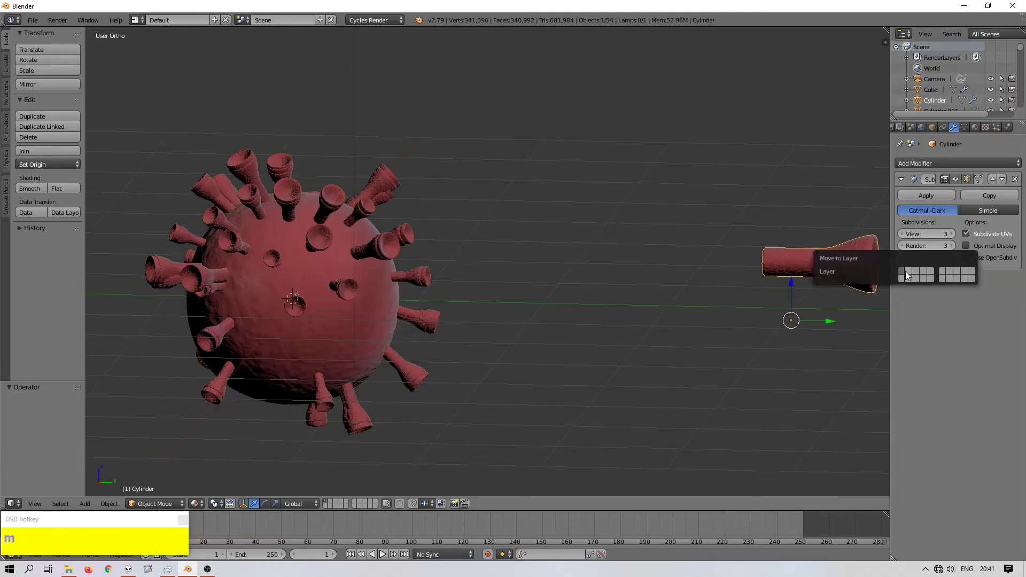
pyautogui.moveTo(912, 277); pyautogui.dragTo(326, 293)
pyautogui.middleClick(324, 288)
pyautogui.press('KP_0')
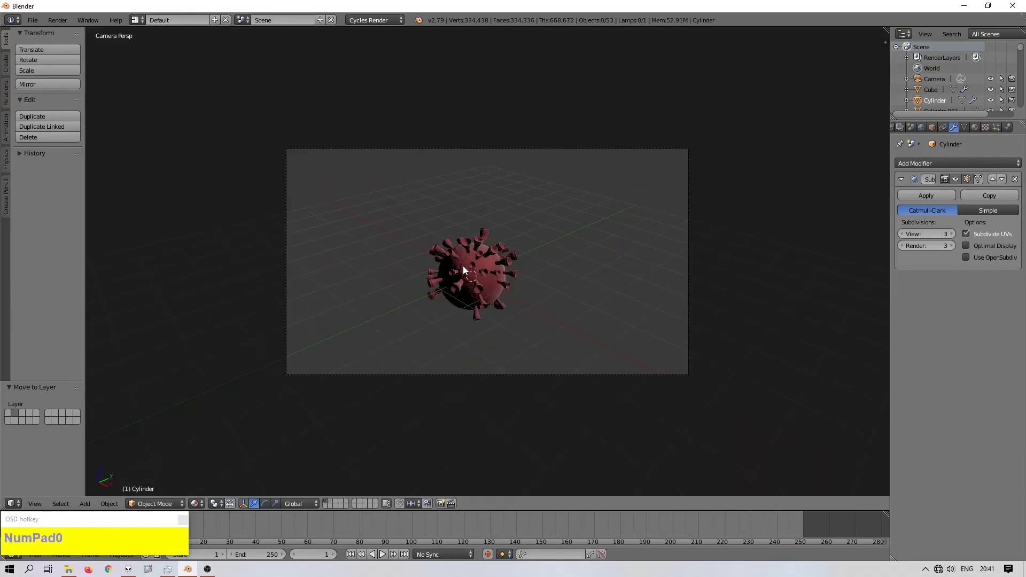
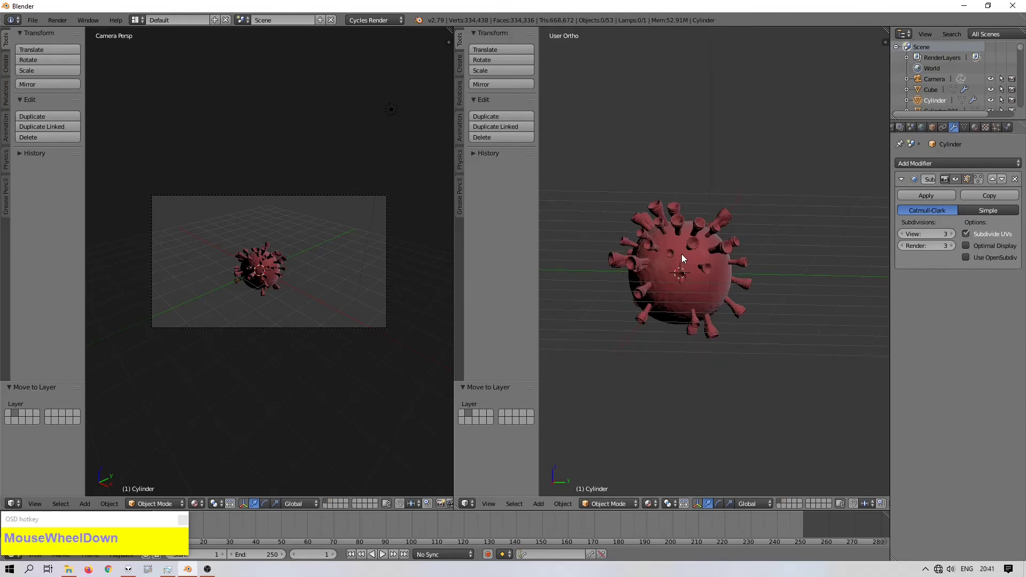
# Step: Select the camera and reposition it in the side view
pyautogui.press('KP_3')
pyautogui.scroll(-3)
pyautogui.scroll(3)
pyautogui.click(940, 82)
pyautogui.scroll(-3)
pyautogui.scroll(3)
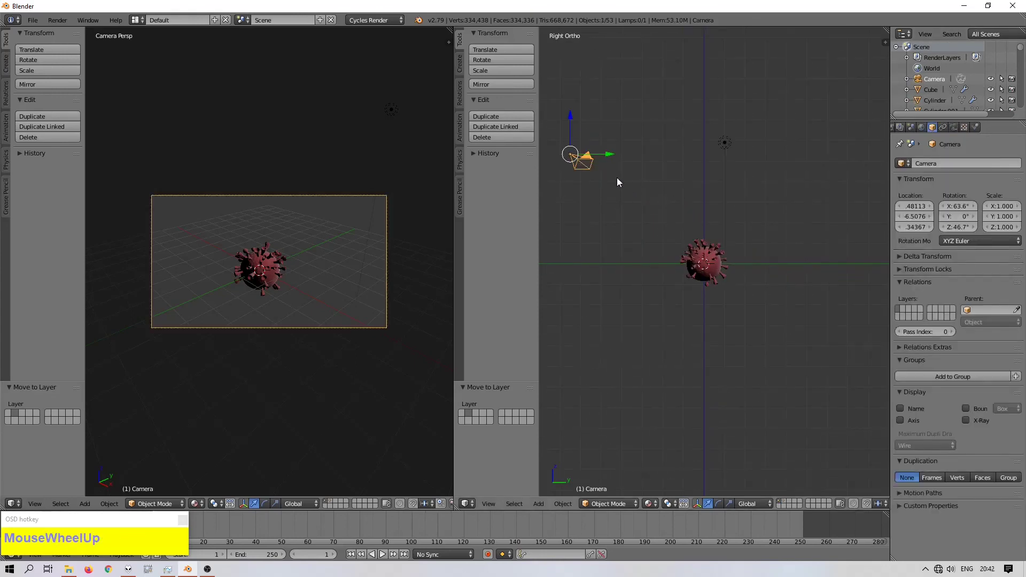
pyautogui.press('g')
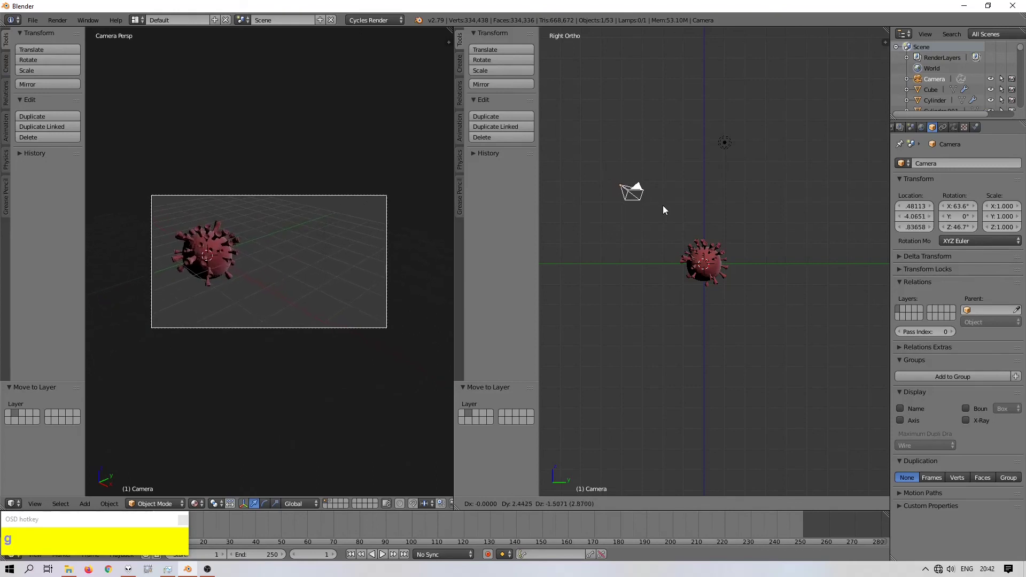
pyautogui.click(666, 208)
# Step: Reposition the camera in the front view so the virus fills the frame
pyautogui.press('KP_1')
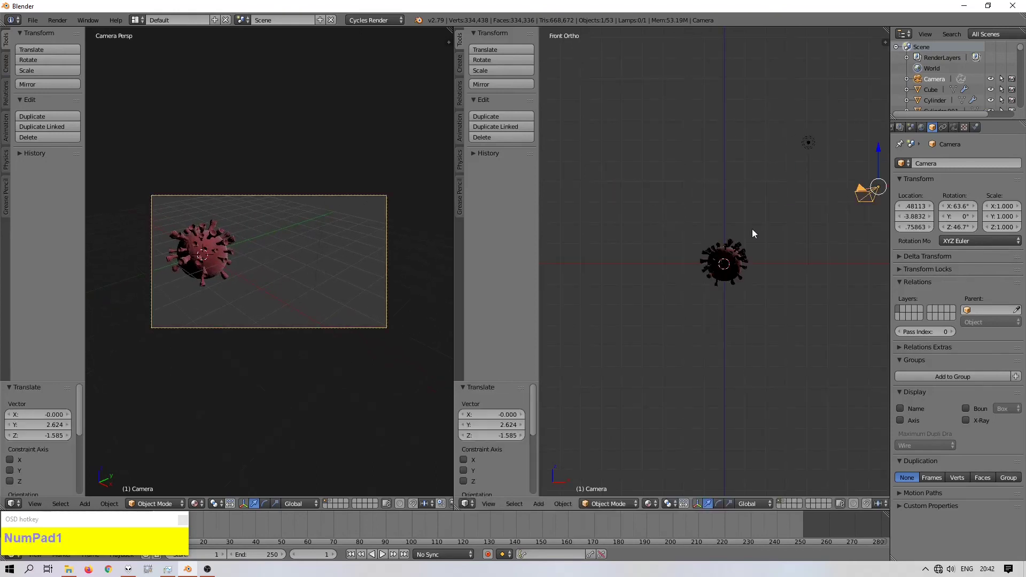
pyautogui.press('g')
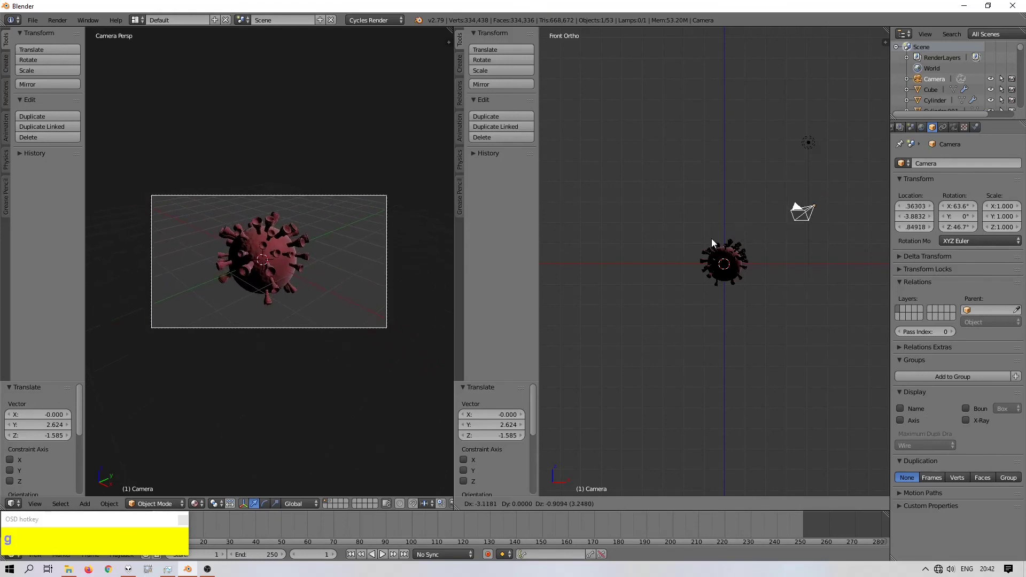
pyautogui.click(715, 241)
pyautogui.scroll(3)
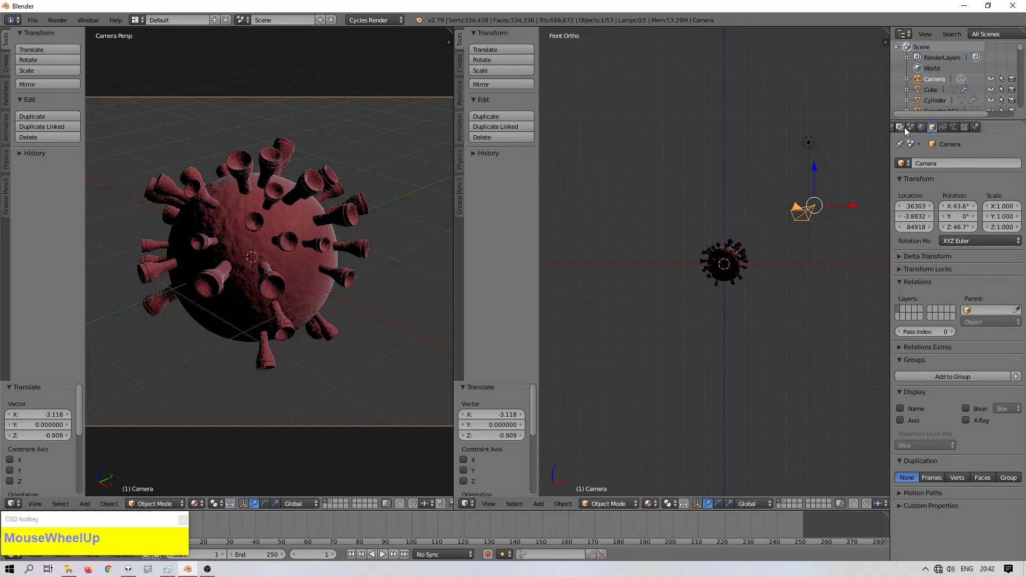
pyautogui.click(909, 133)
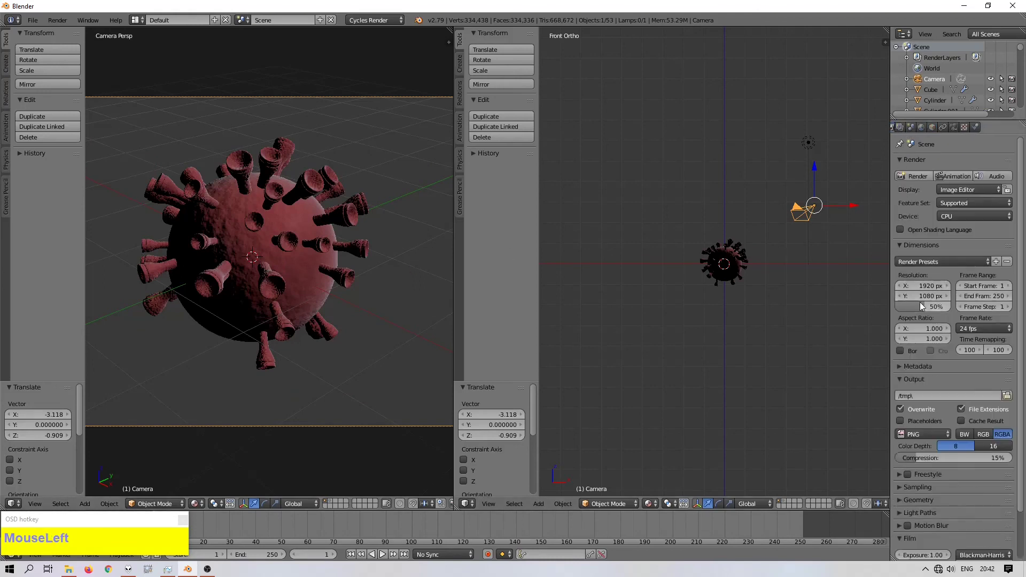
# Step: Set the render to 100% resolution with a transparent film background and delete the extra spike
pyautogui.moveTo(809, 279); pyautogui.dragTo(534, 443)
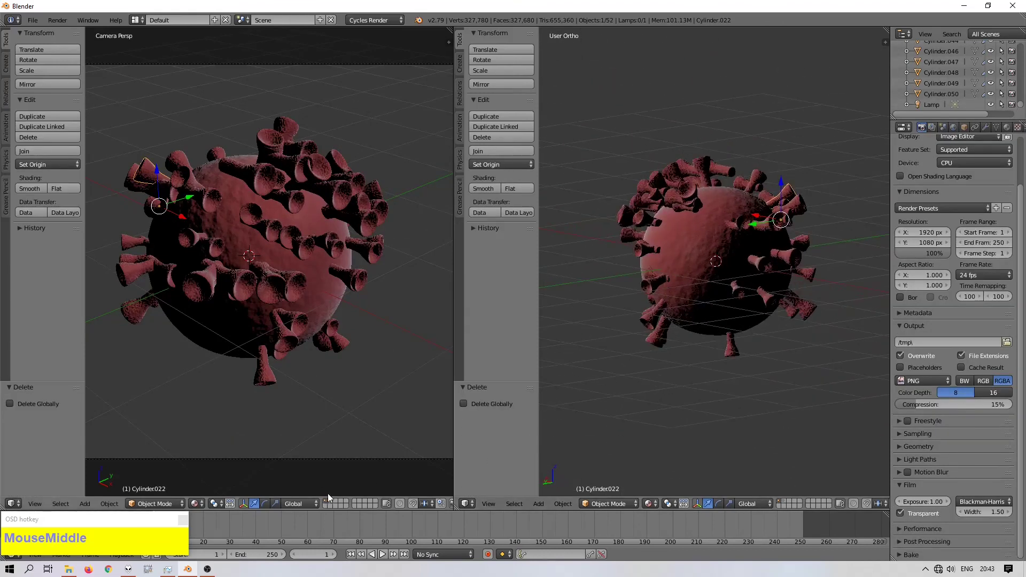
pyautogui.click(333, 504)
pyautogui.scroll(-3)
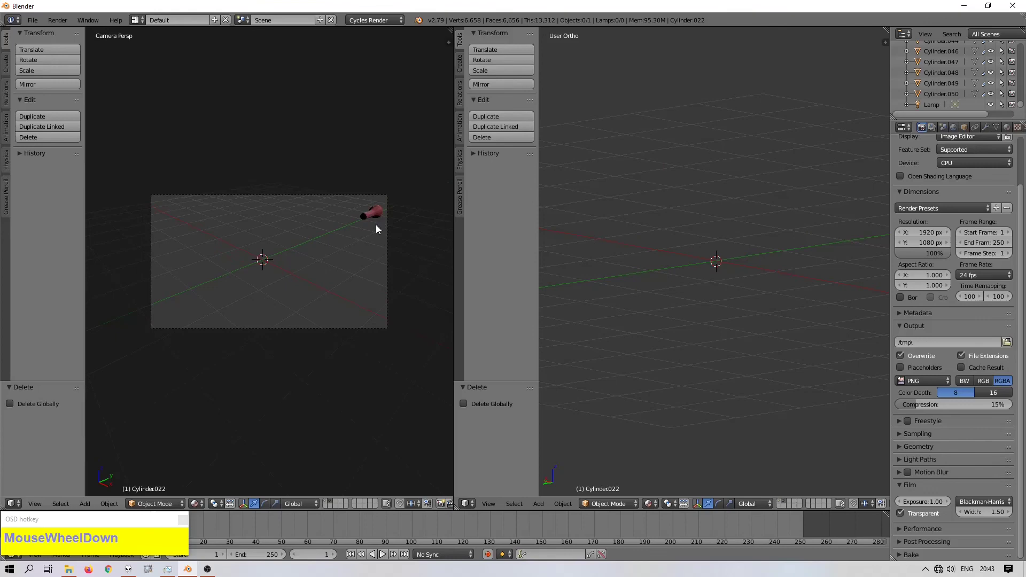
pyautogui.rightClick(373, 222)
pyautogui.click(372, 222)
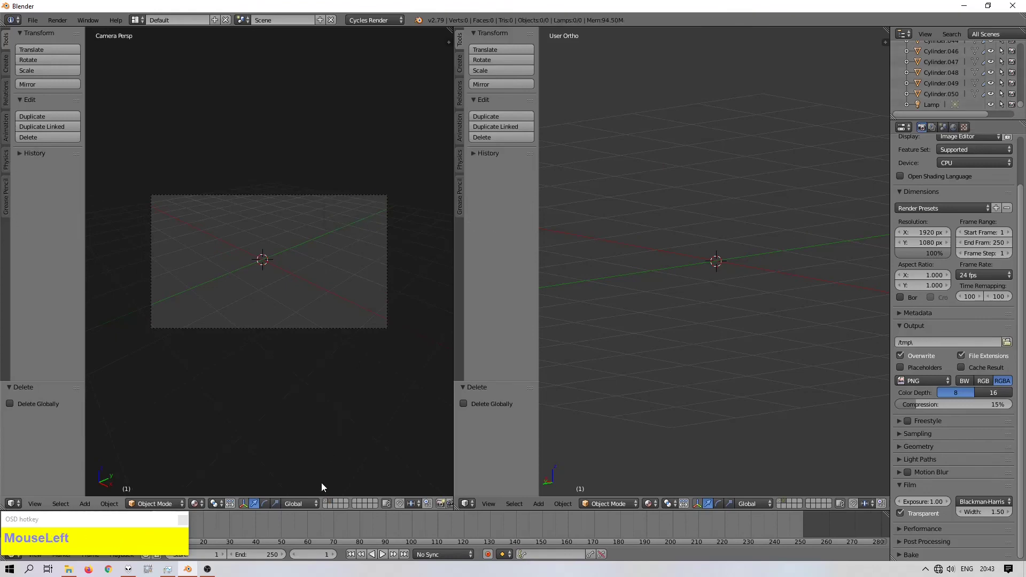
# Step: Orbit the working view to inspect the spiky virus from several angles
pyautogui.scroll(3)
pyautogui.middleClick(654, 219)
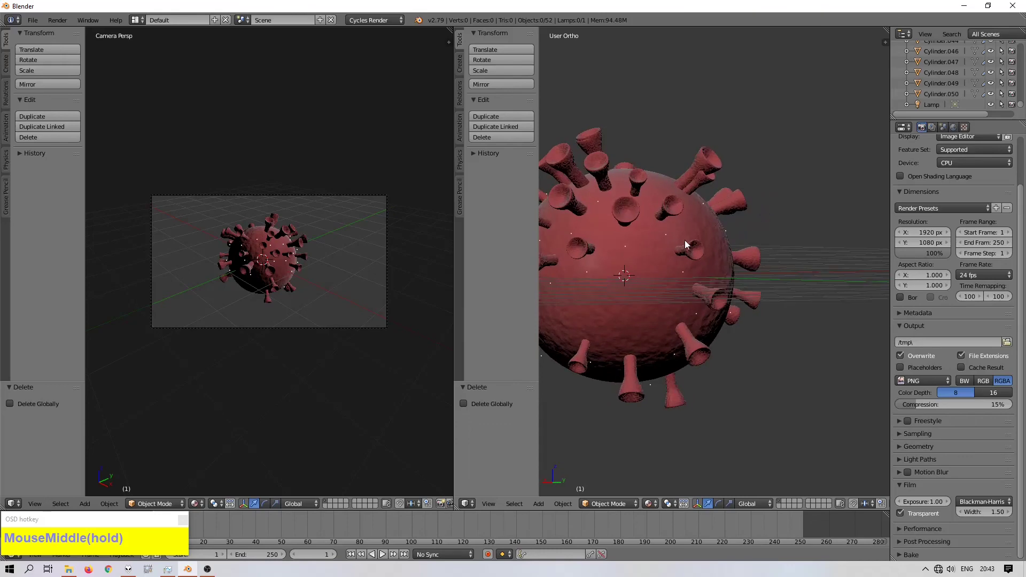
pyautogui.middleClick(677, 241)
pyautogui.scroll(3)
pyautogui.scroll(-3)
pyautogui.moveTo(761, 258); pyautogui.dragTo(768, 274)
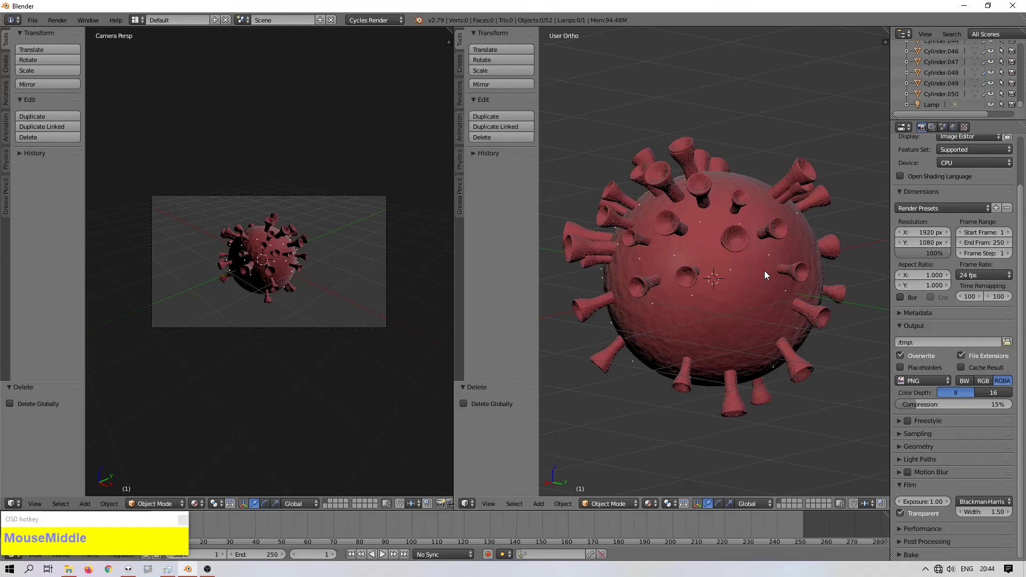